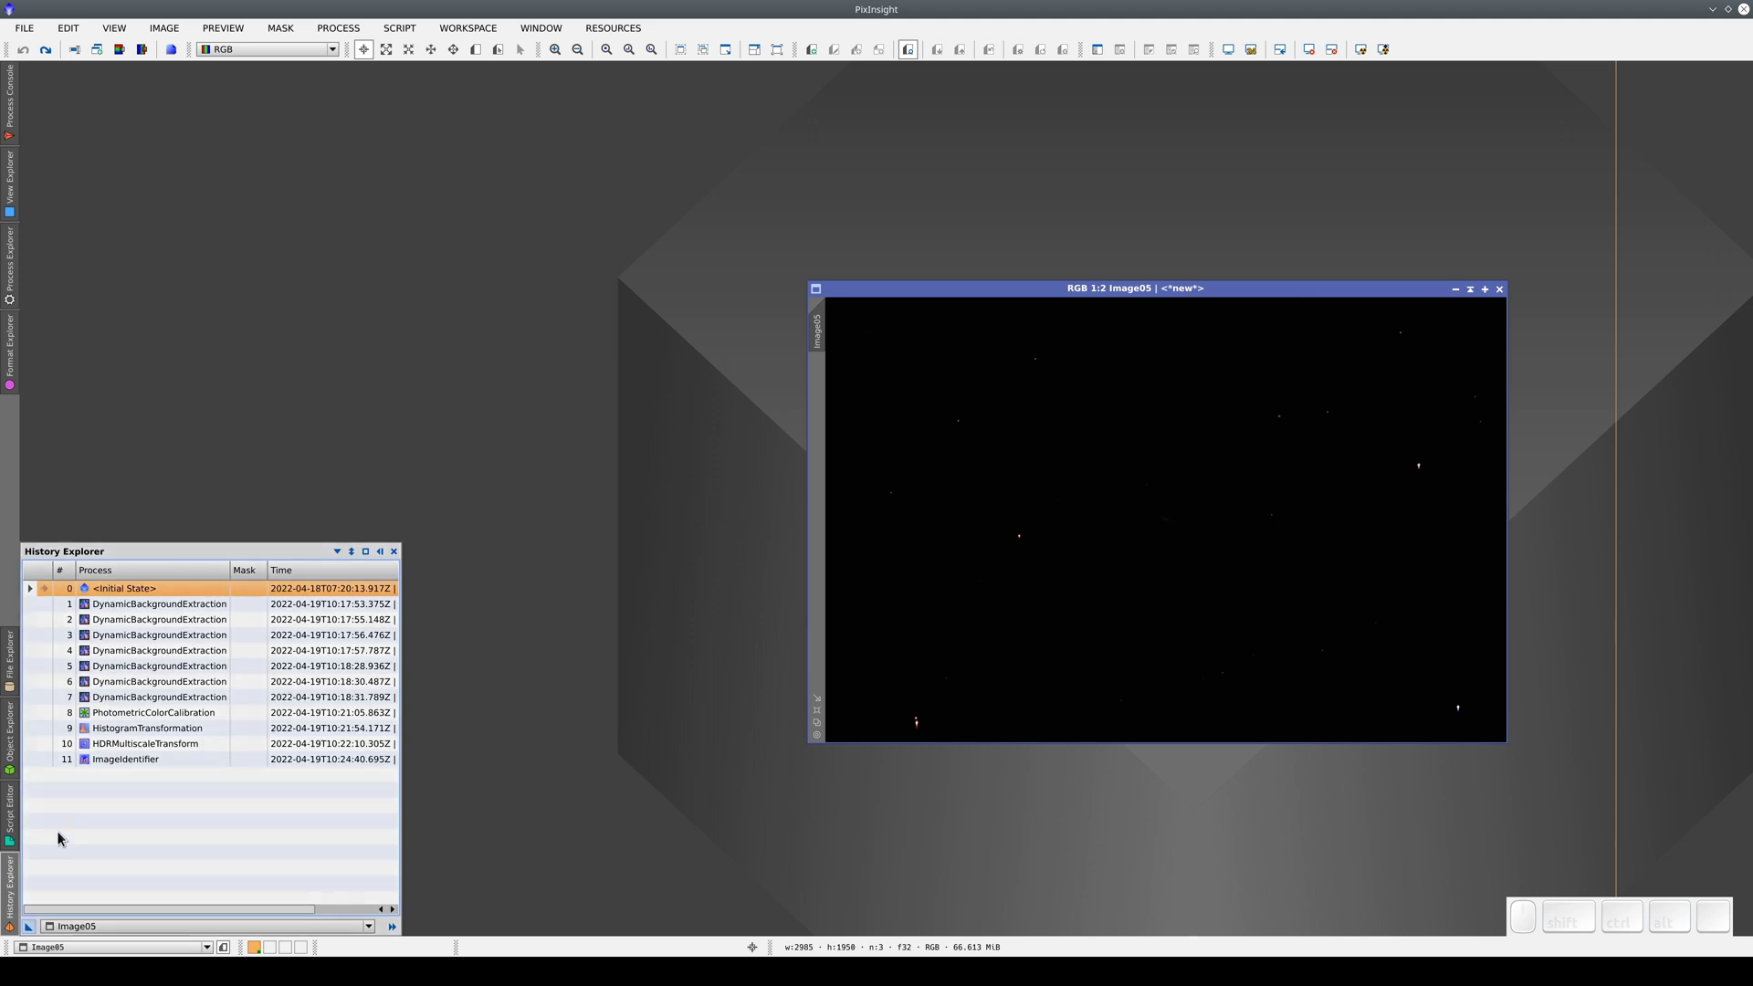
# - Load the first DBE history step's samples onto Image05, shift the window left, and dismiss DBE
pyautogui.click(151, 615)
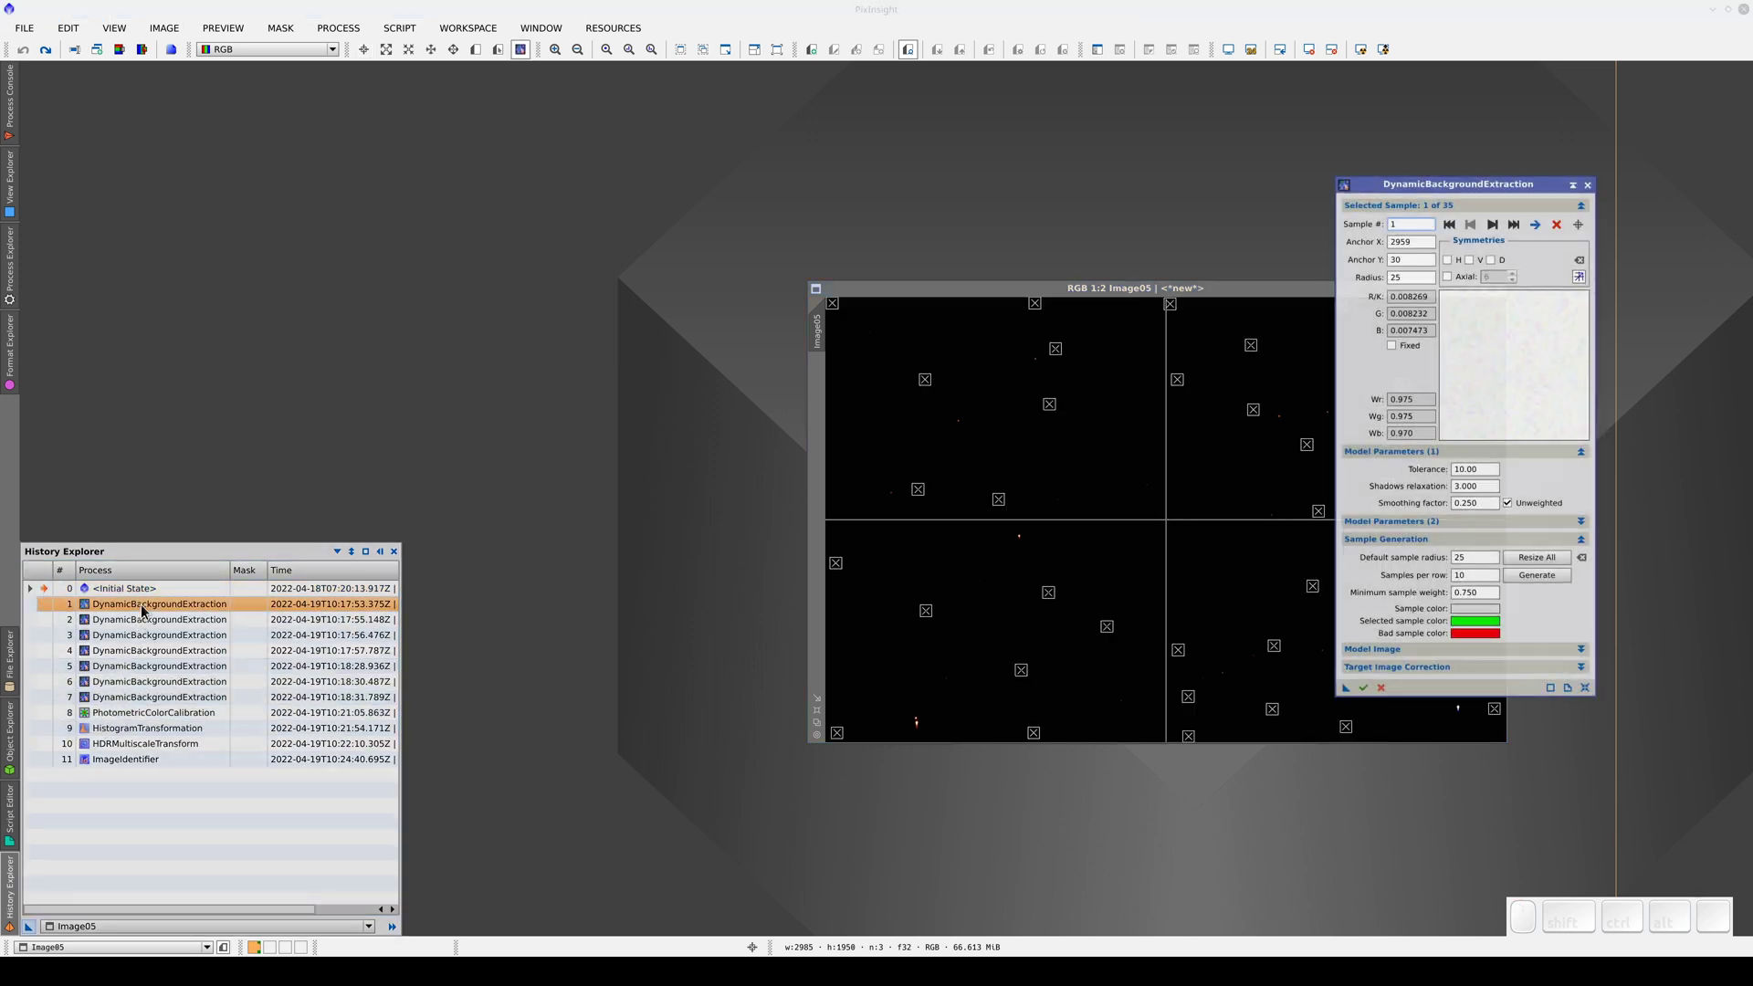
pyautogui.moveTo(1003, 296); pyautogui.dragTo(820, 297)
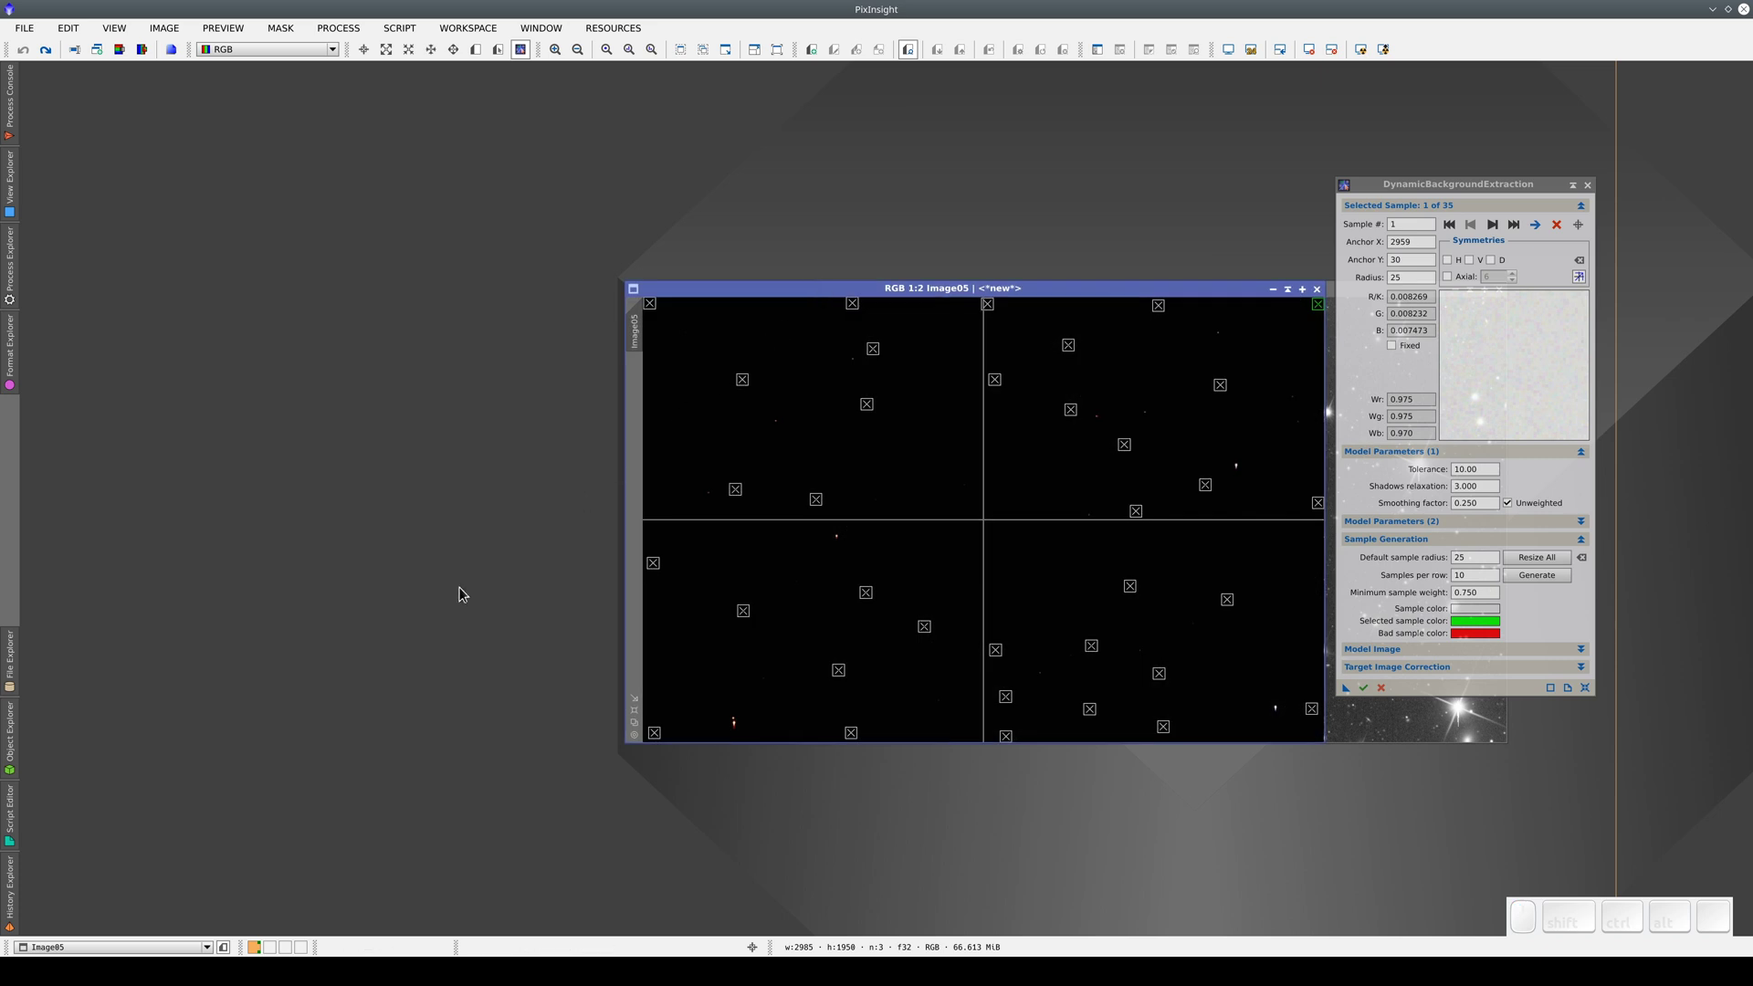
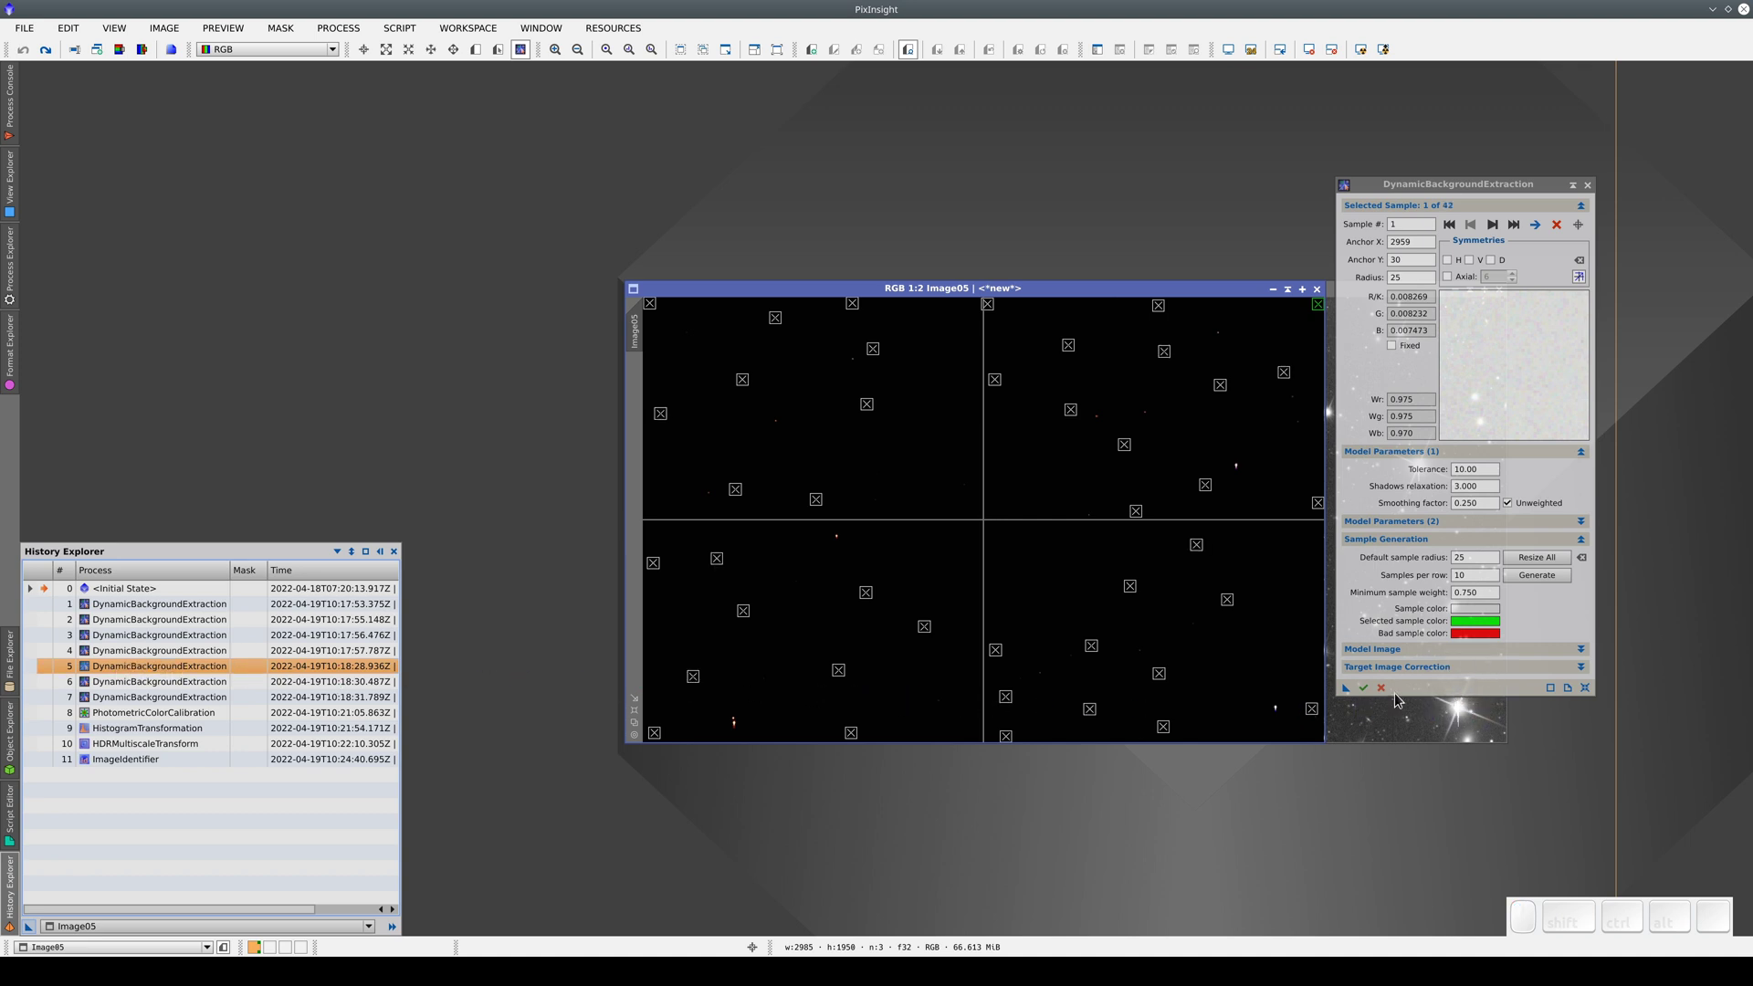
pyautogui.click(1383, 695)
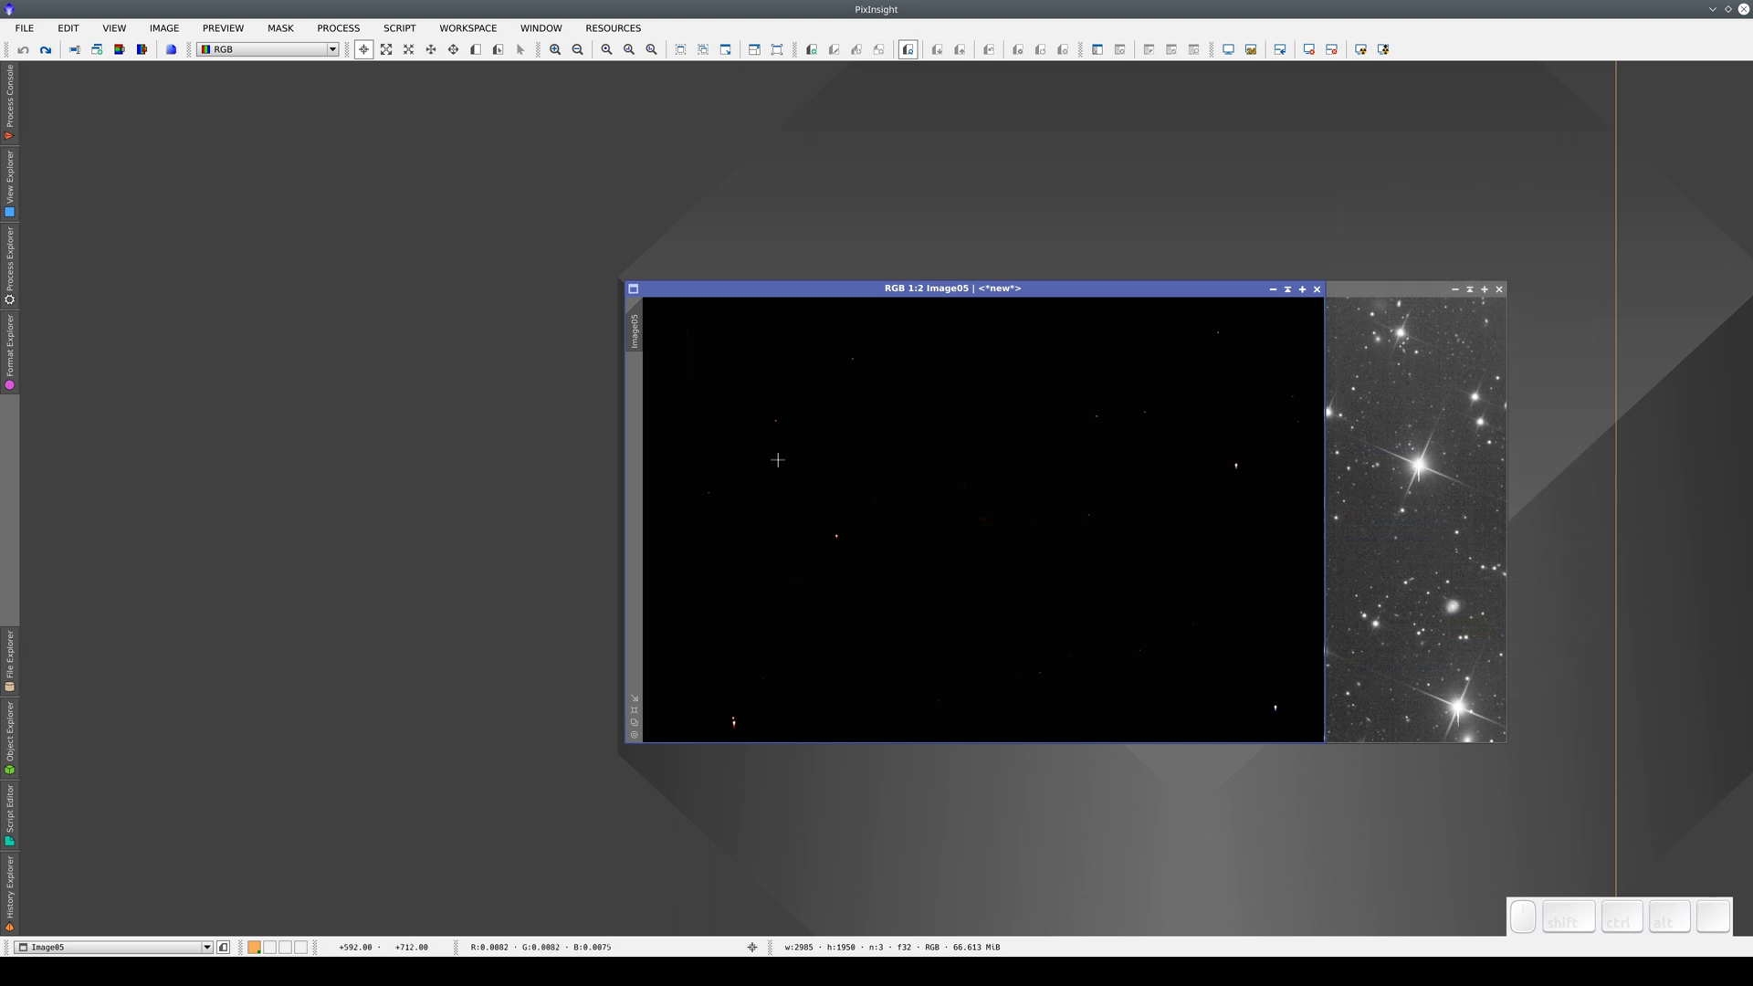
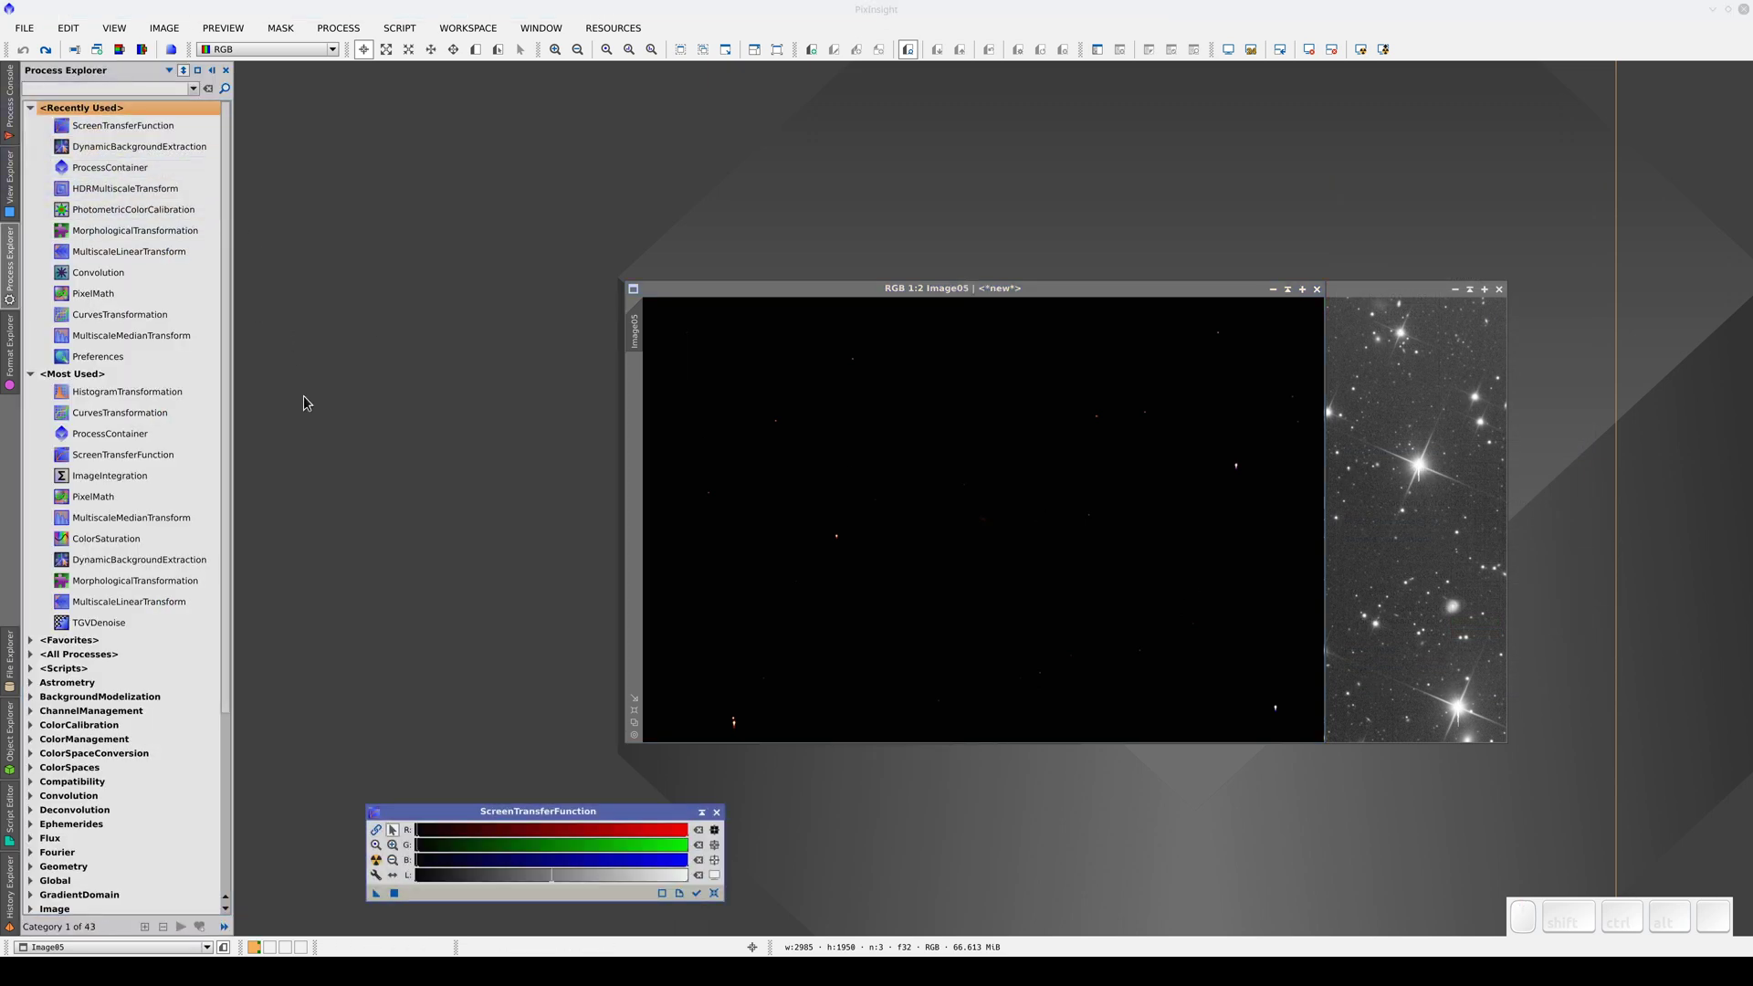
# - Auto-stretch Image05 with STF and preview each history state from the first to the last DBE step
pyautogui.click(386, 868)
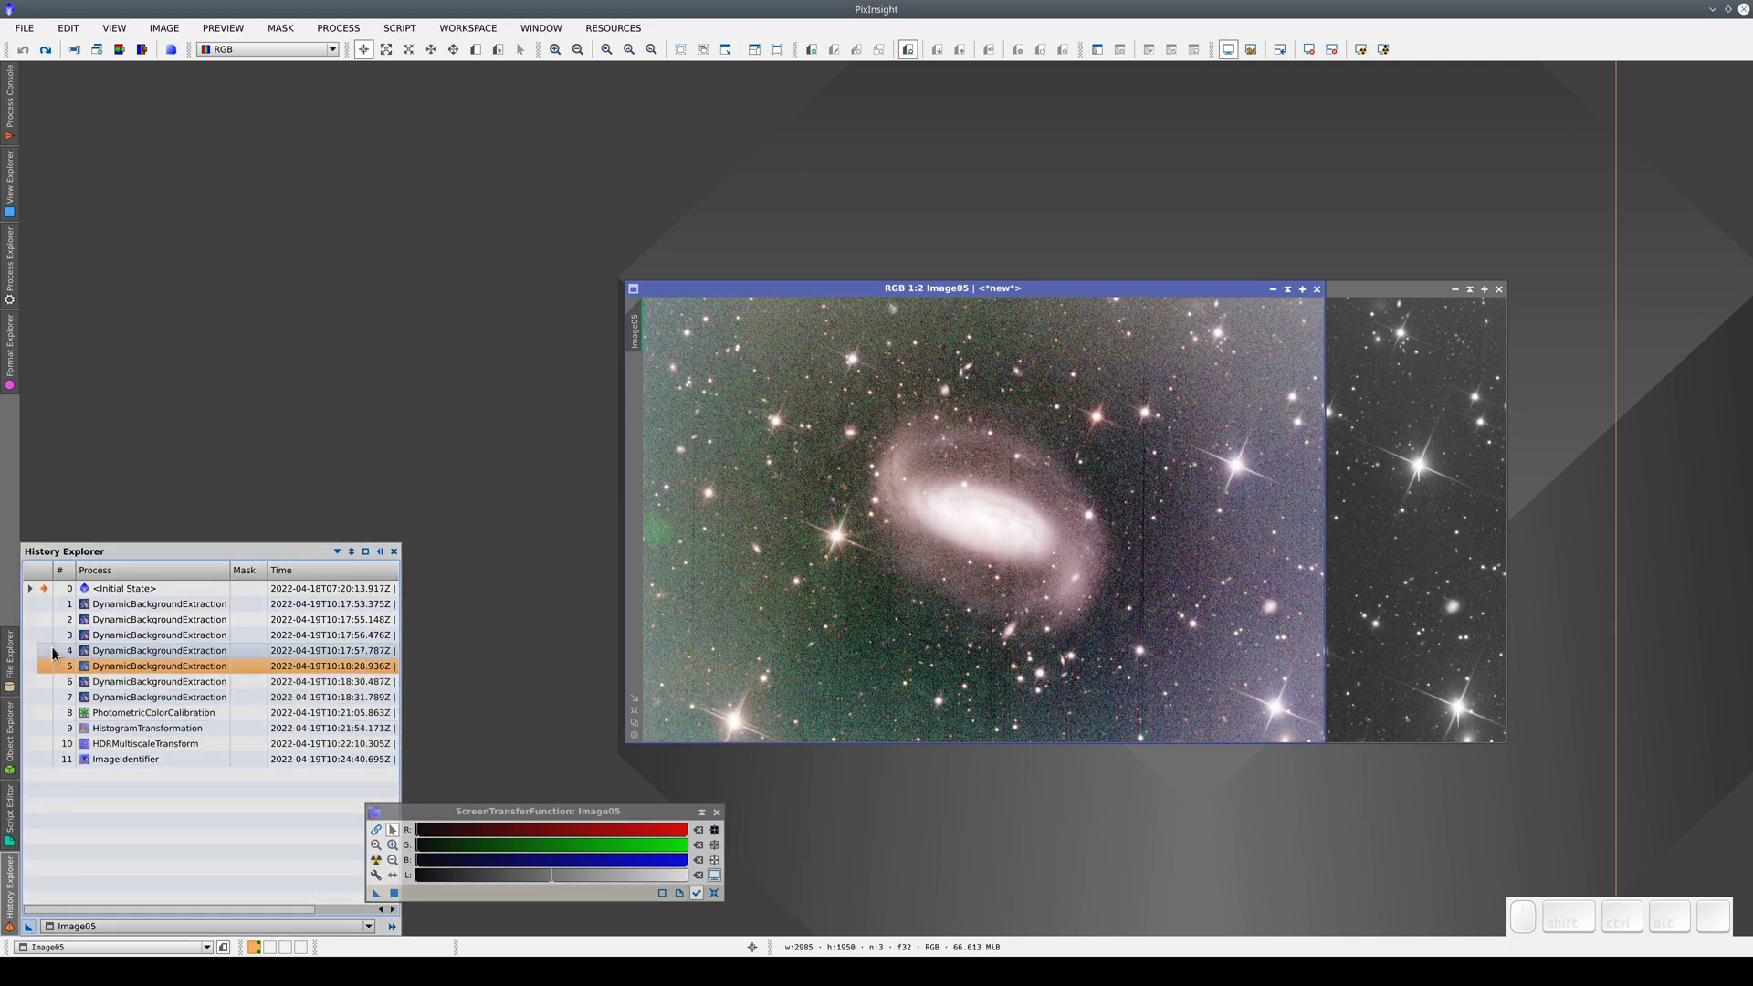
pyautogui.click(52, 615)
pyautogui.click(54, 628)
pyautogui.click(55, 641)
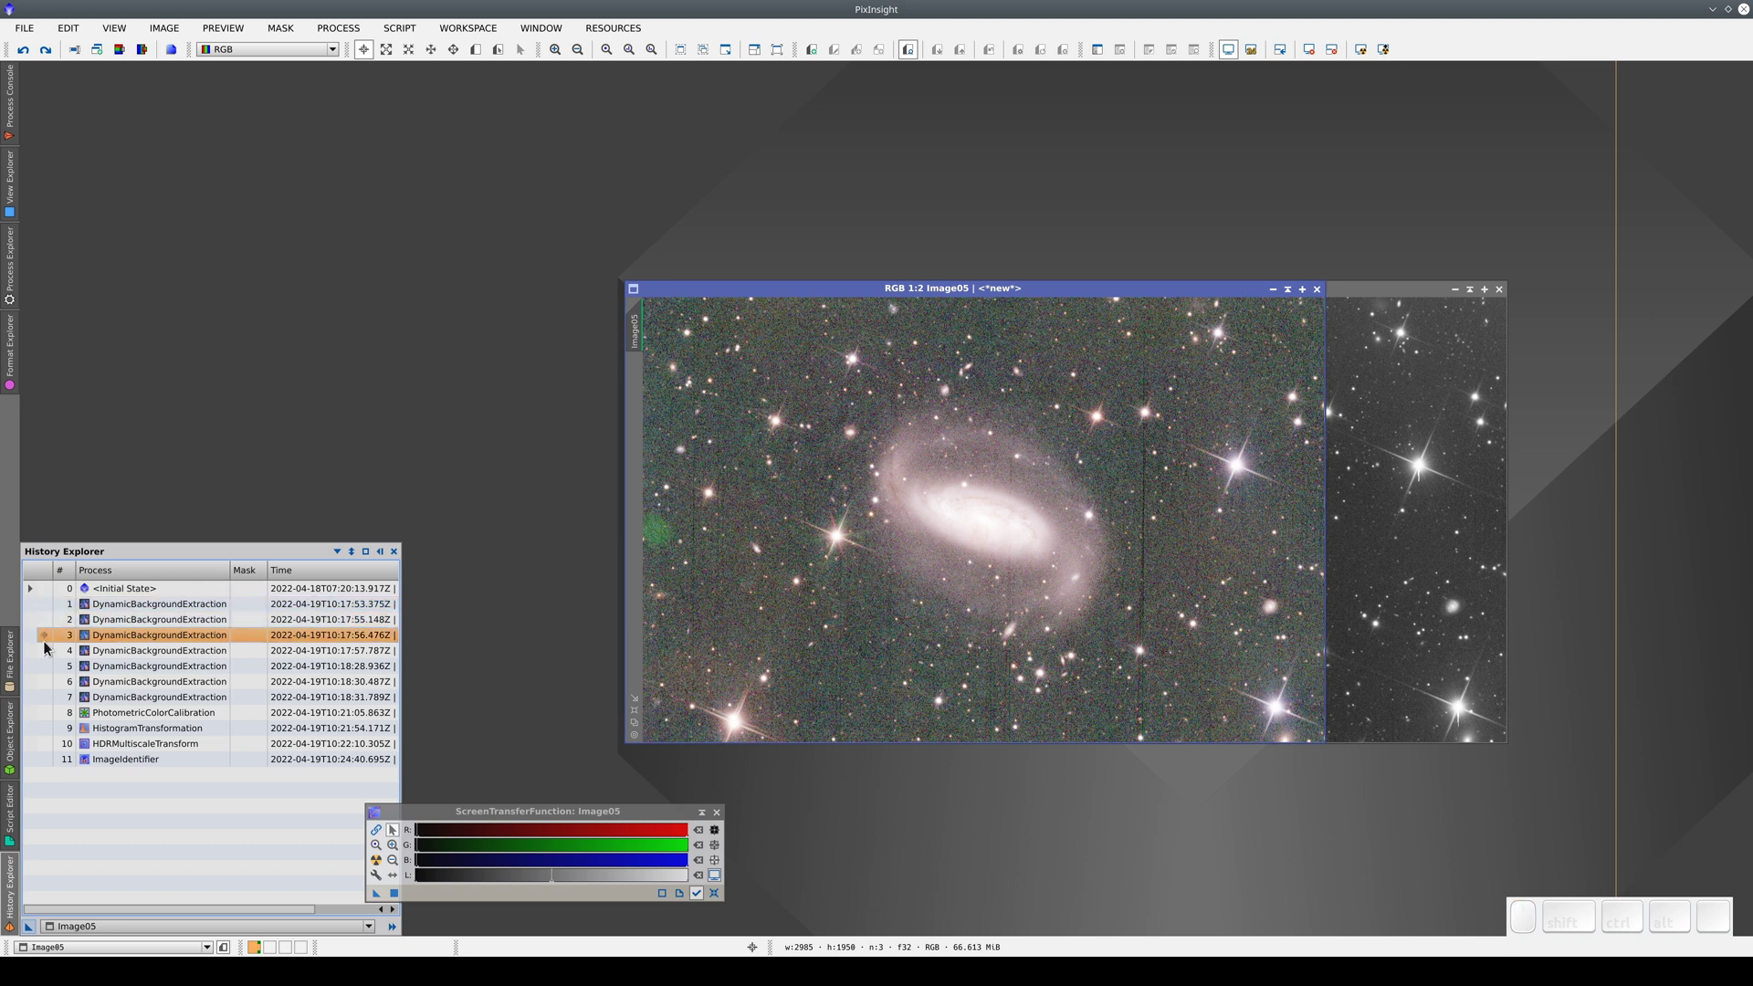
pyautogui.click(52, 662)
pyautogui.click(52, 706)
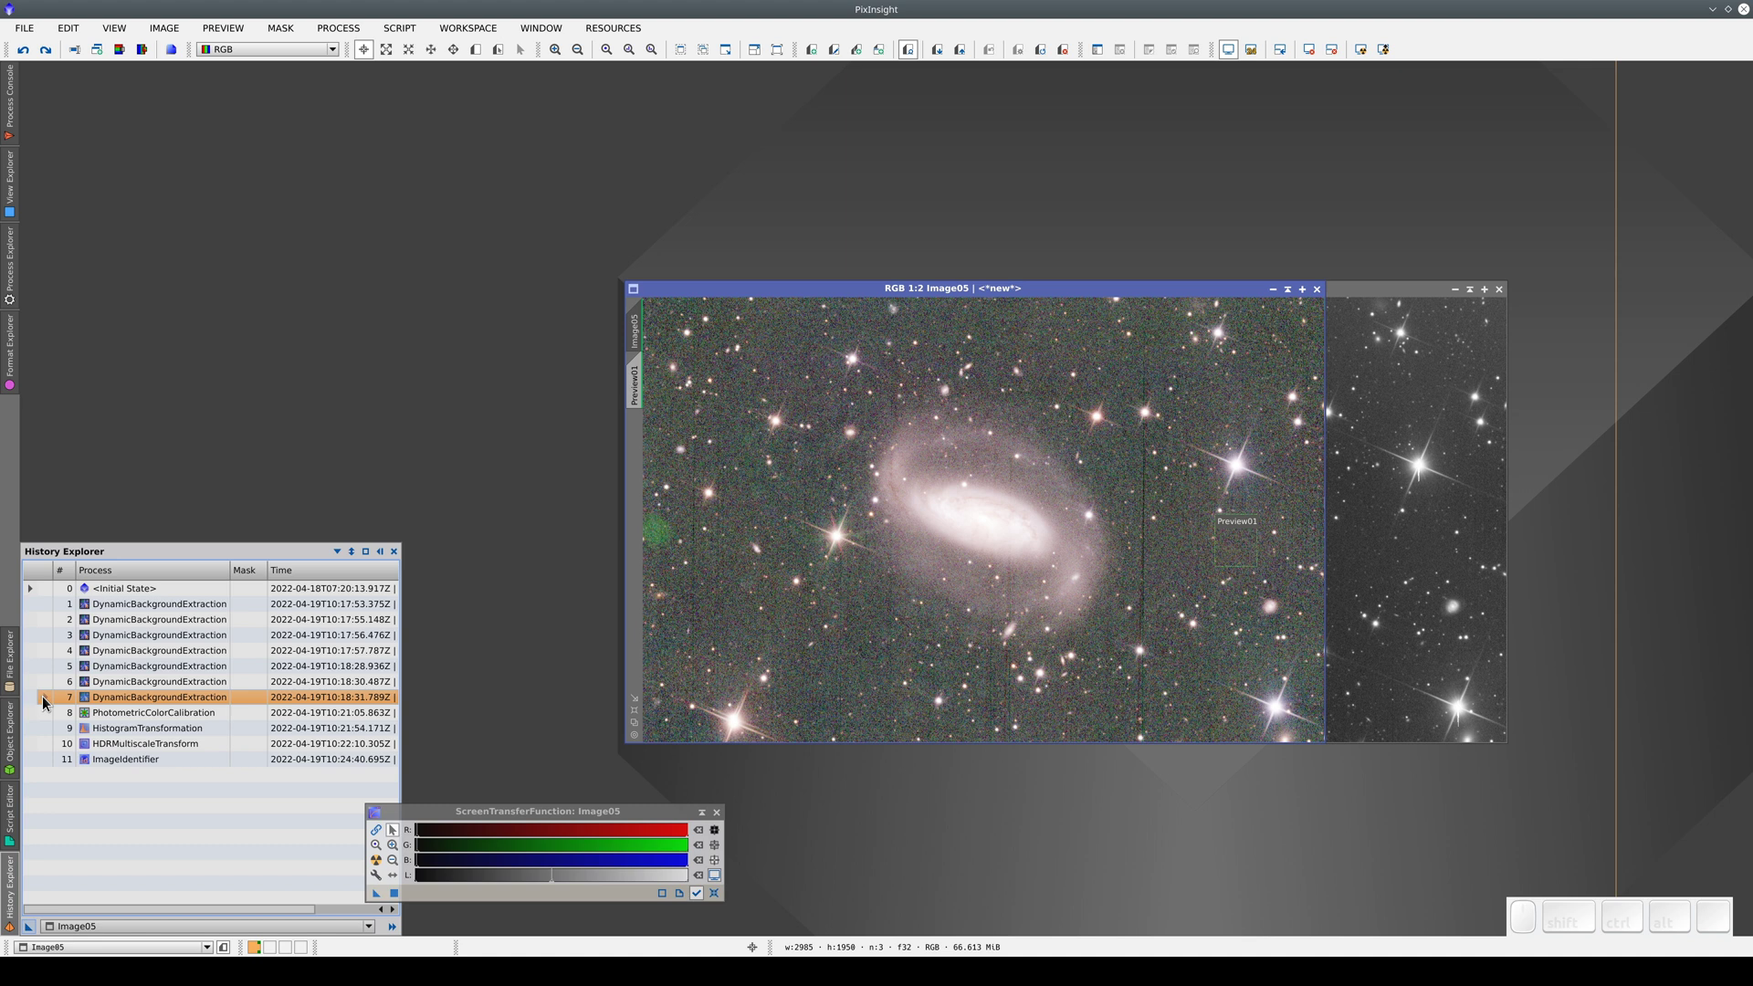
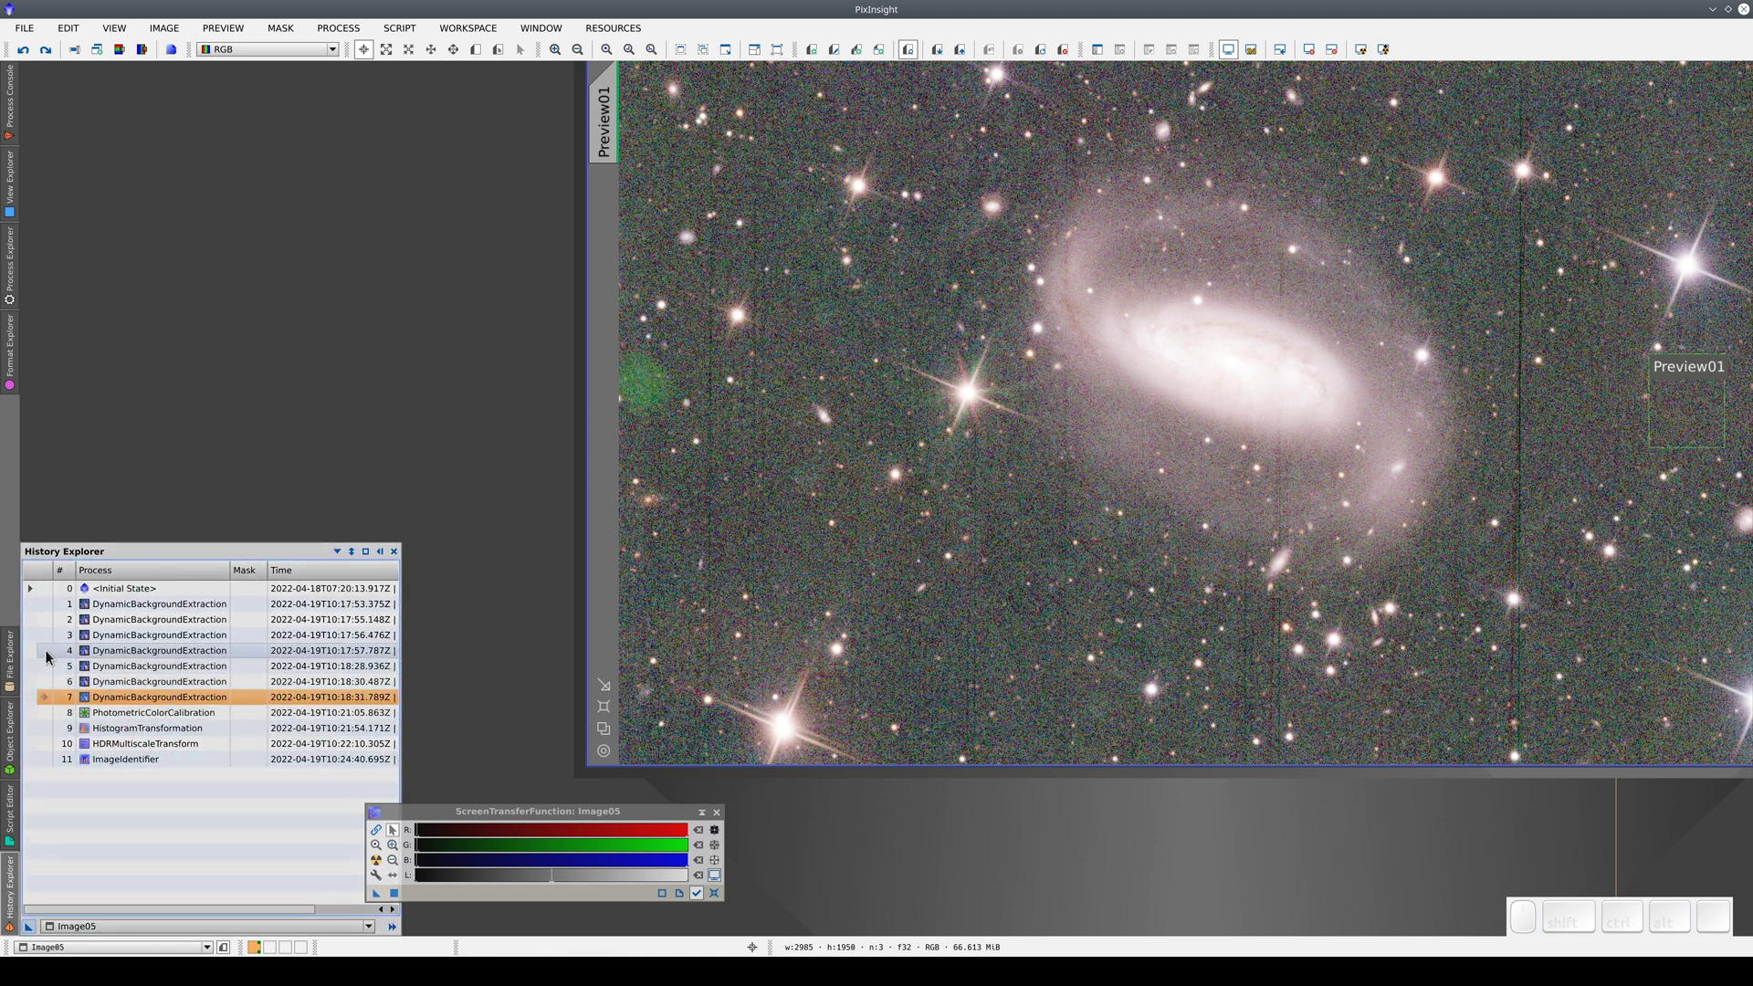
# - Settle on the fourth DBE history step and load its instance with its 35 samples and grid
pyautogui.click(55, 660)
pyautogui.click(54, 709)
pyautogui.click(51, 659)
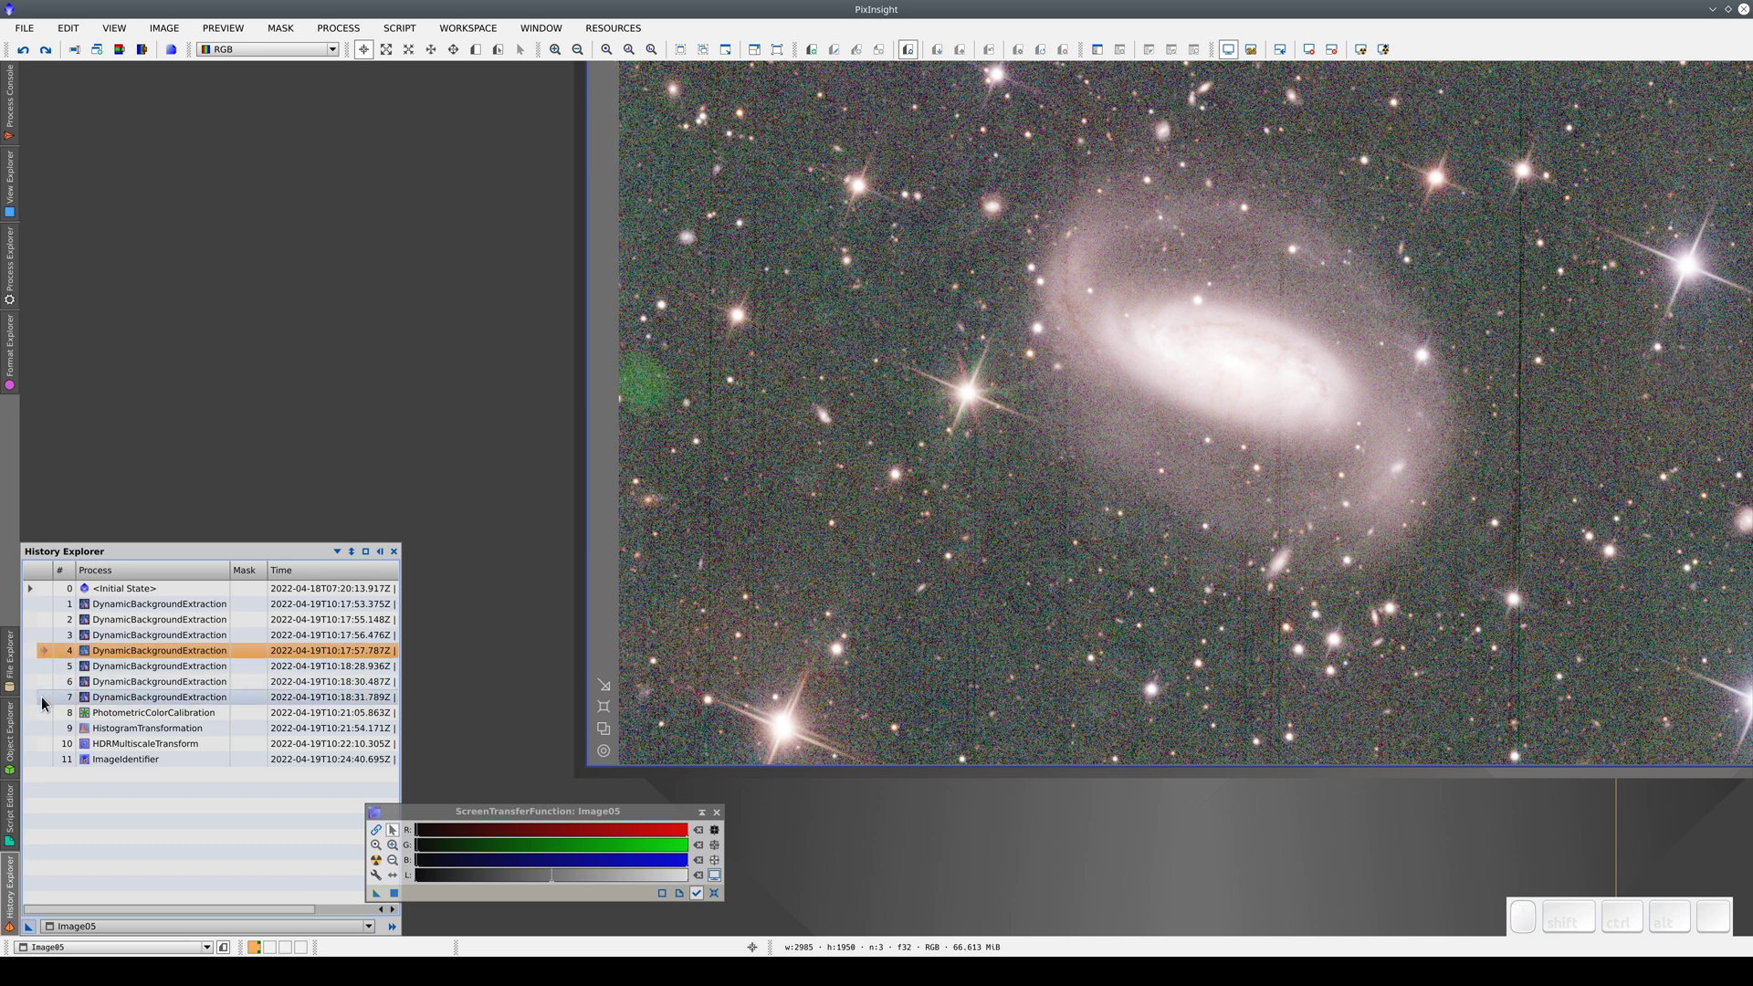
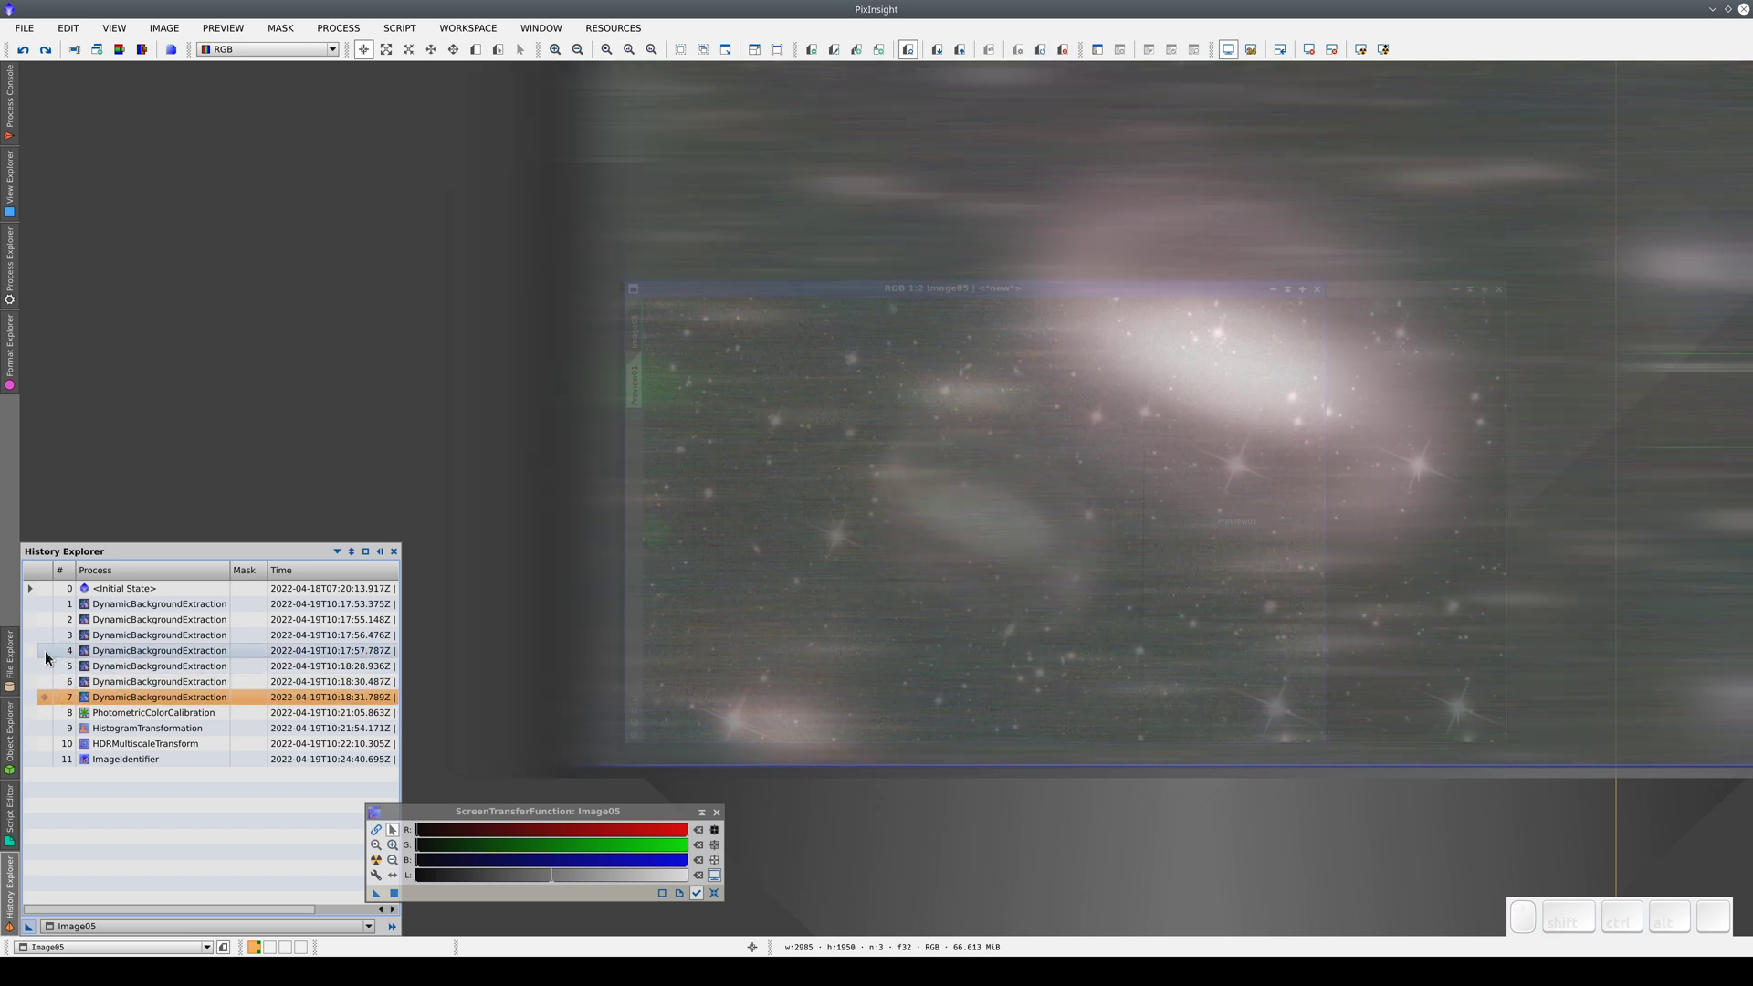
pyautogui.click(55, 661)
pyautogui.click(143, 659)
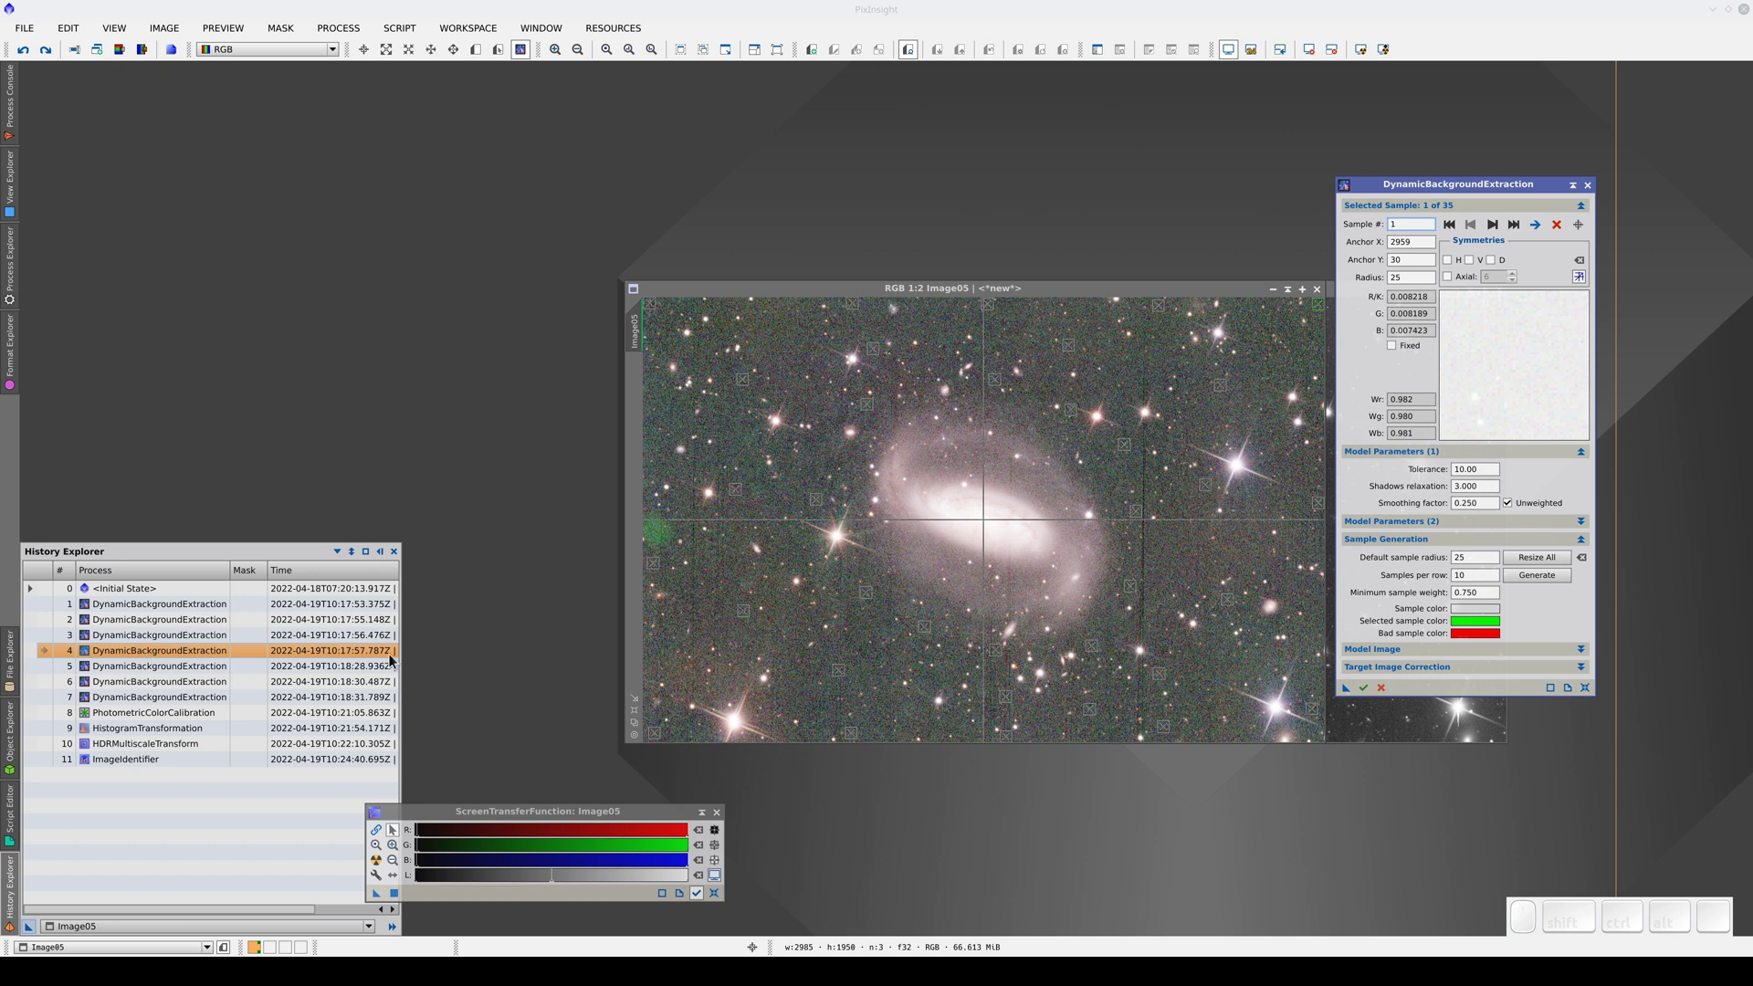
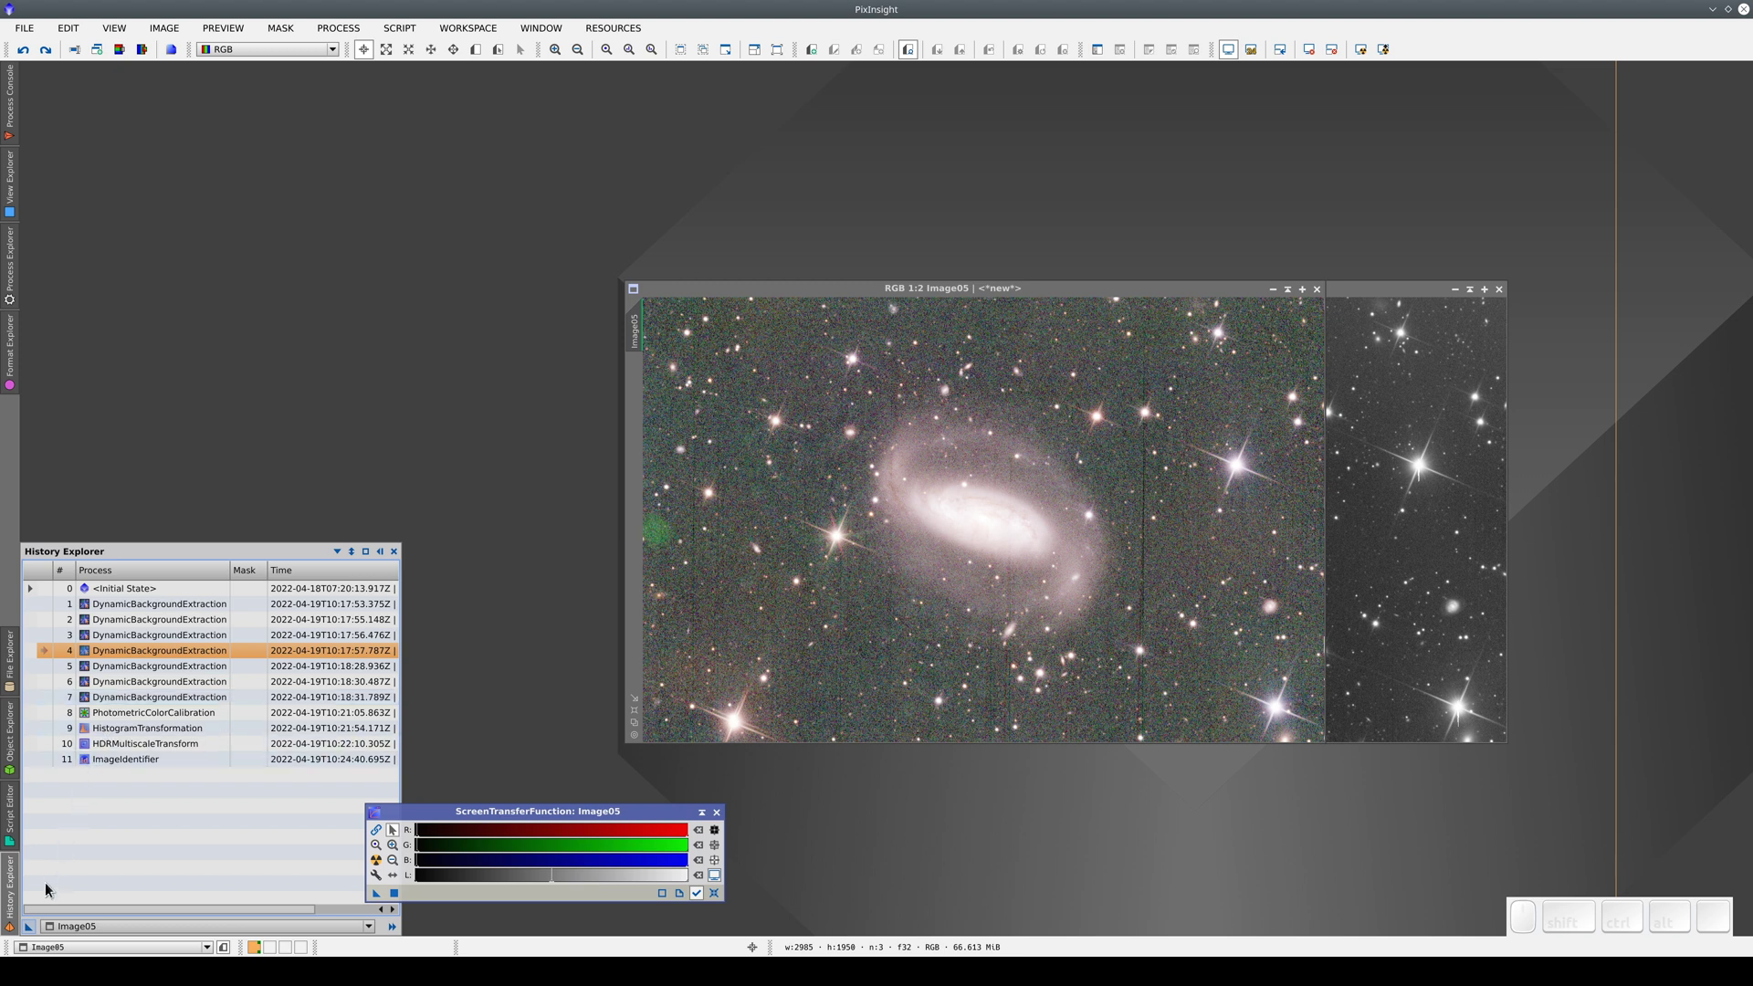
# - Drop the History Explorer instance onto the workspace as Process01 and place Image05 beside L.fit
pyautogui.moveTo(39, 932); pyautogui.dragTo(1646, 605)
pyautogui.moveTo(1070, 294); pyautogui.dragTo(551, 297)
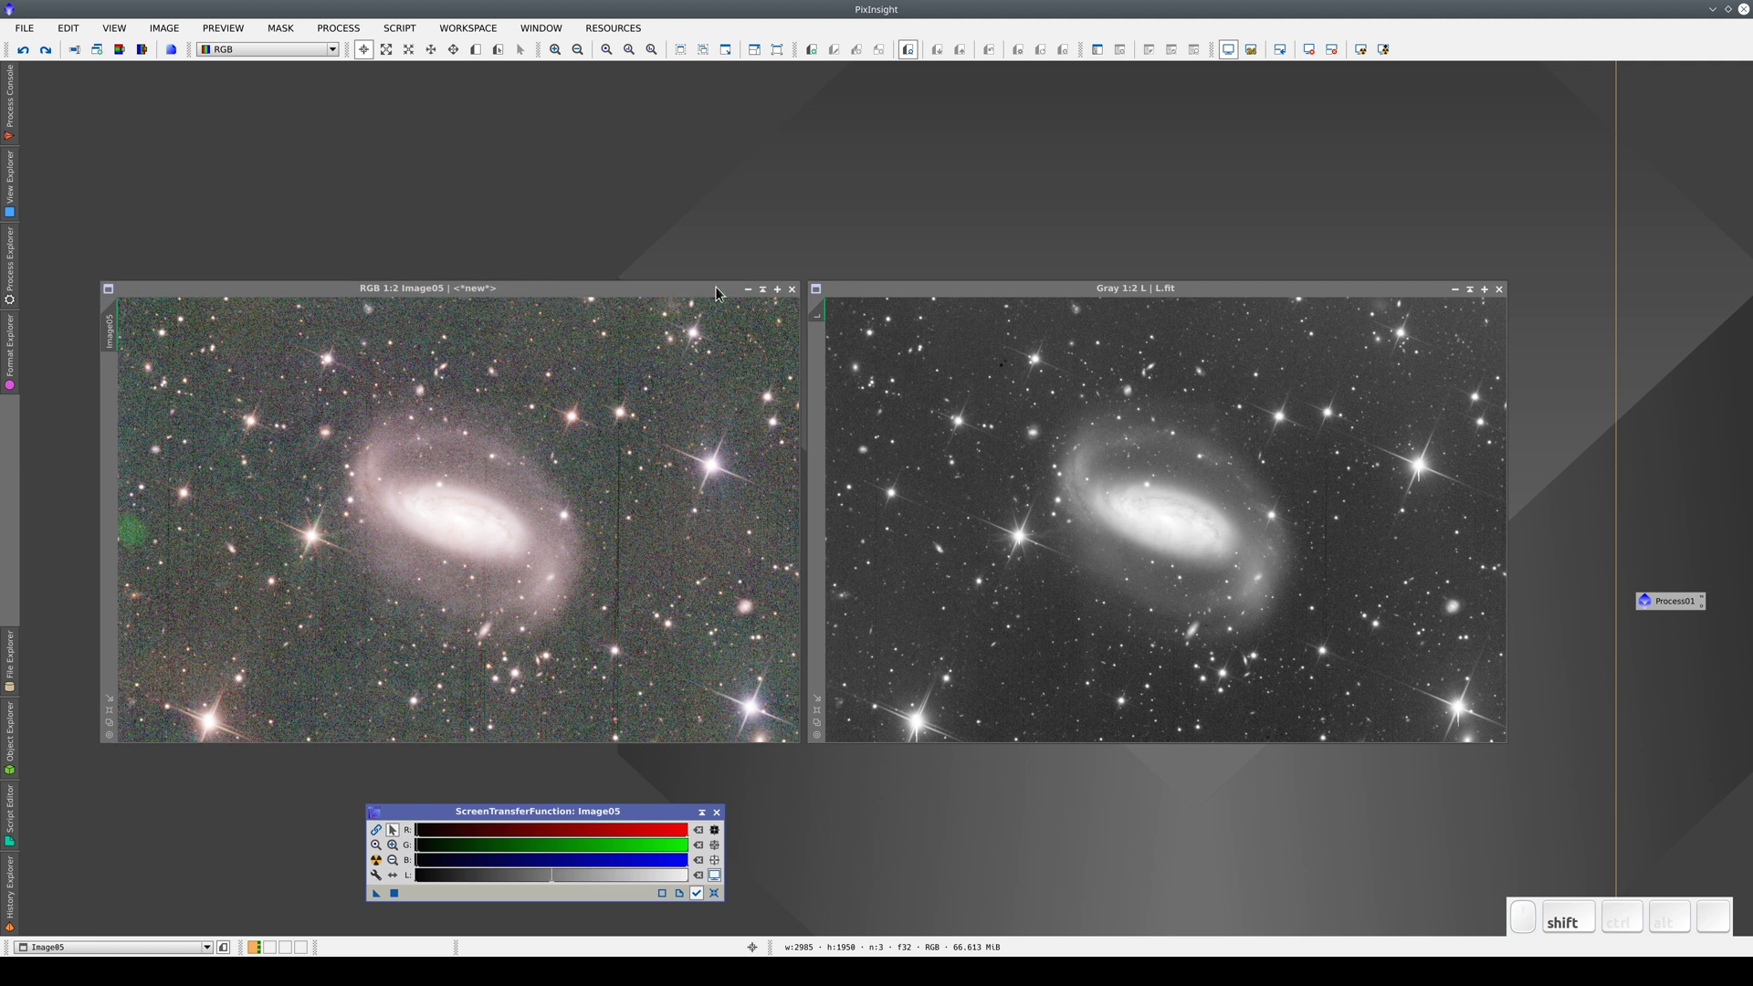
# - Activate the L image, browse Process01's steps and pull a DBE instance out onto the L view
pyautogui.click(962, 292)
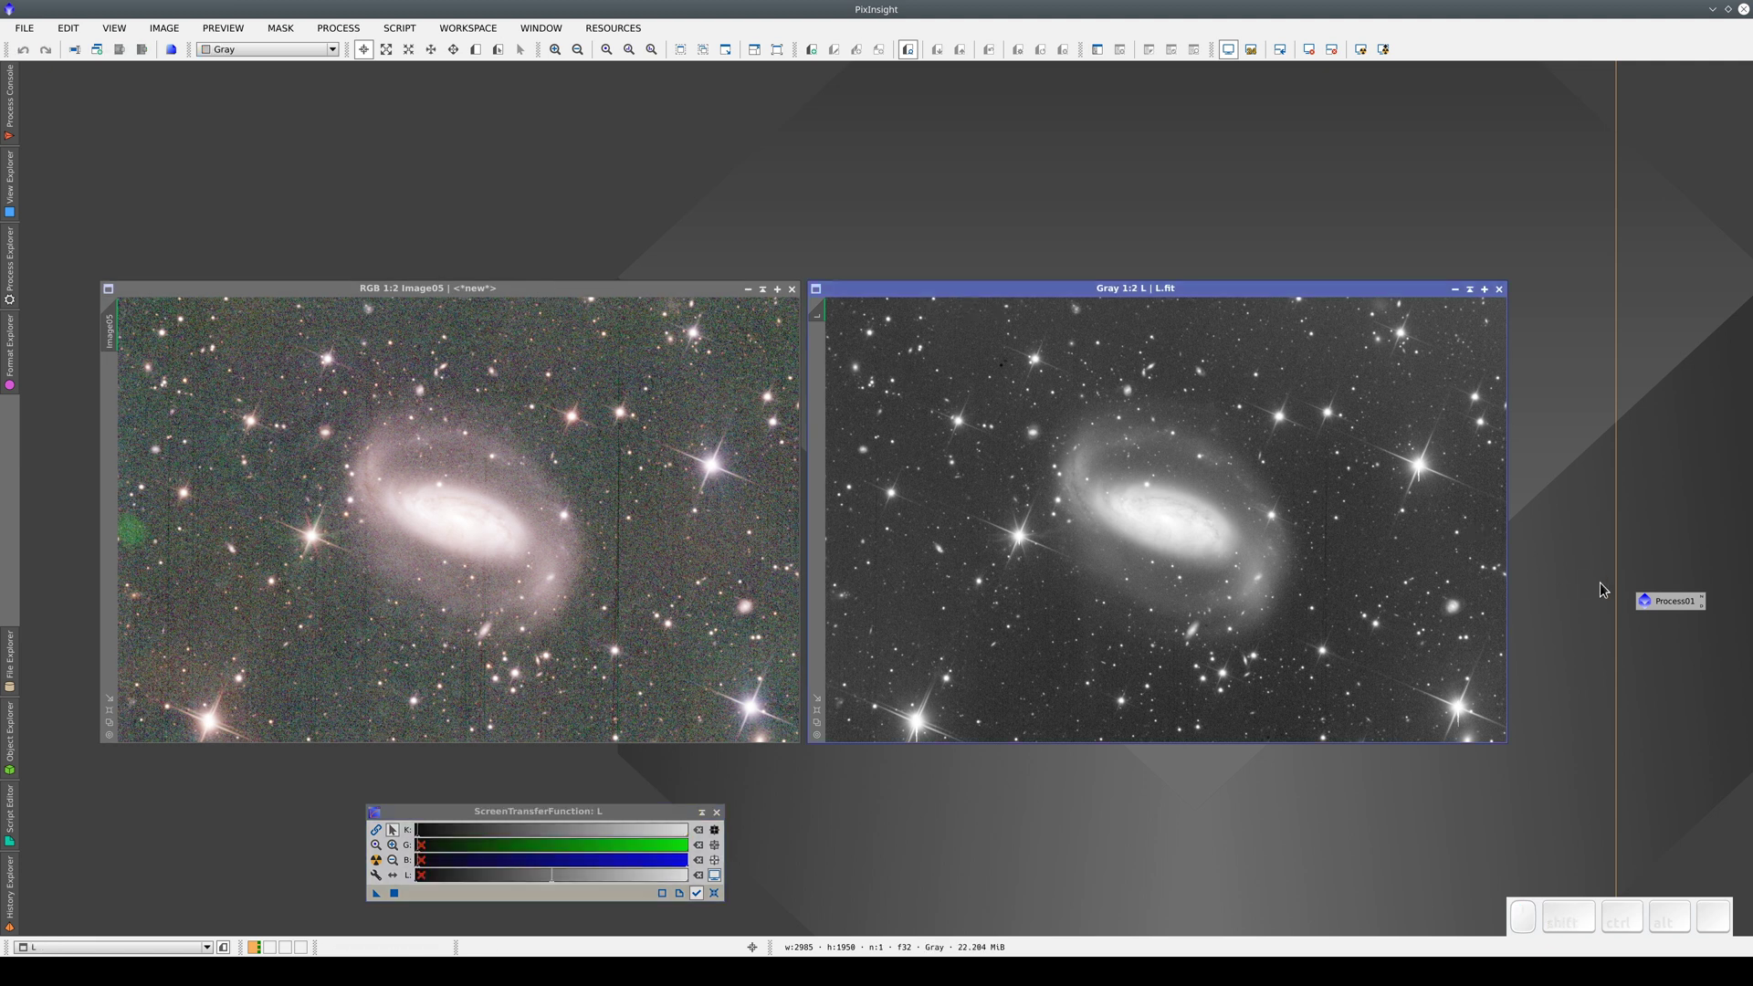
pyautogui.click(1680, 607)
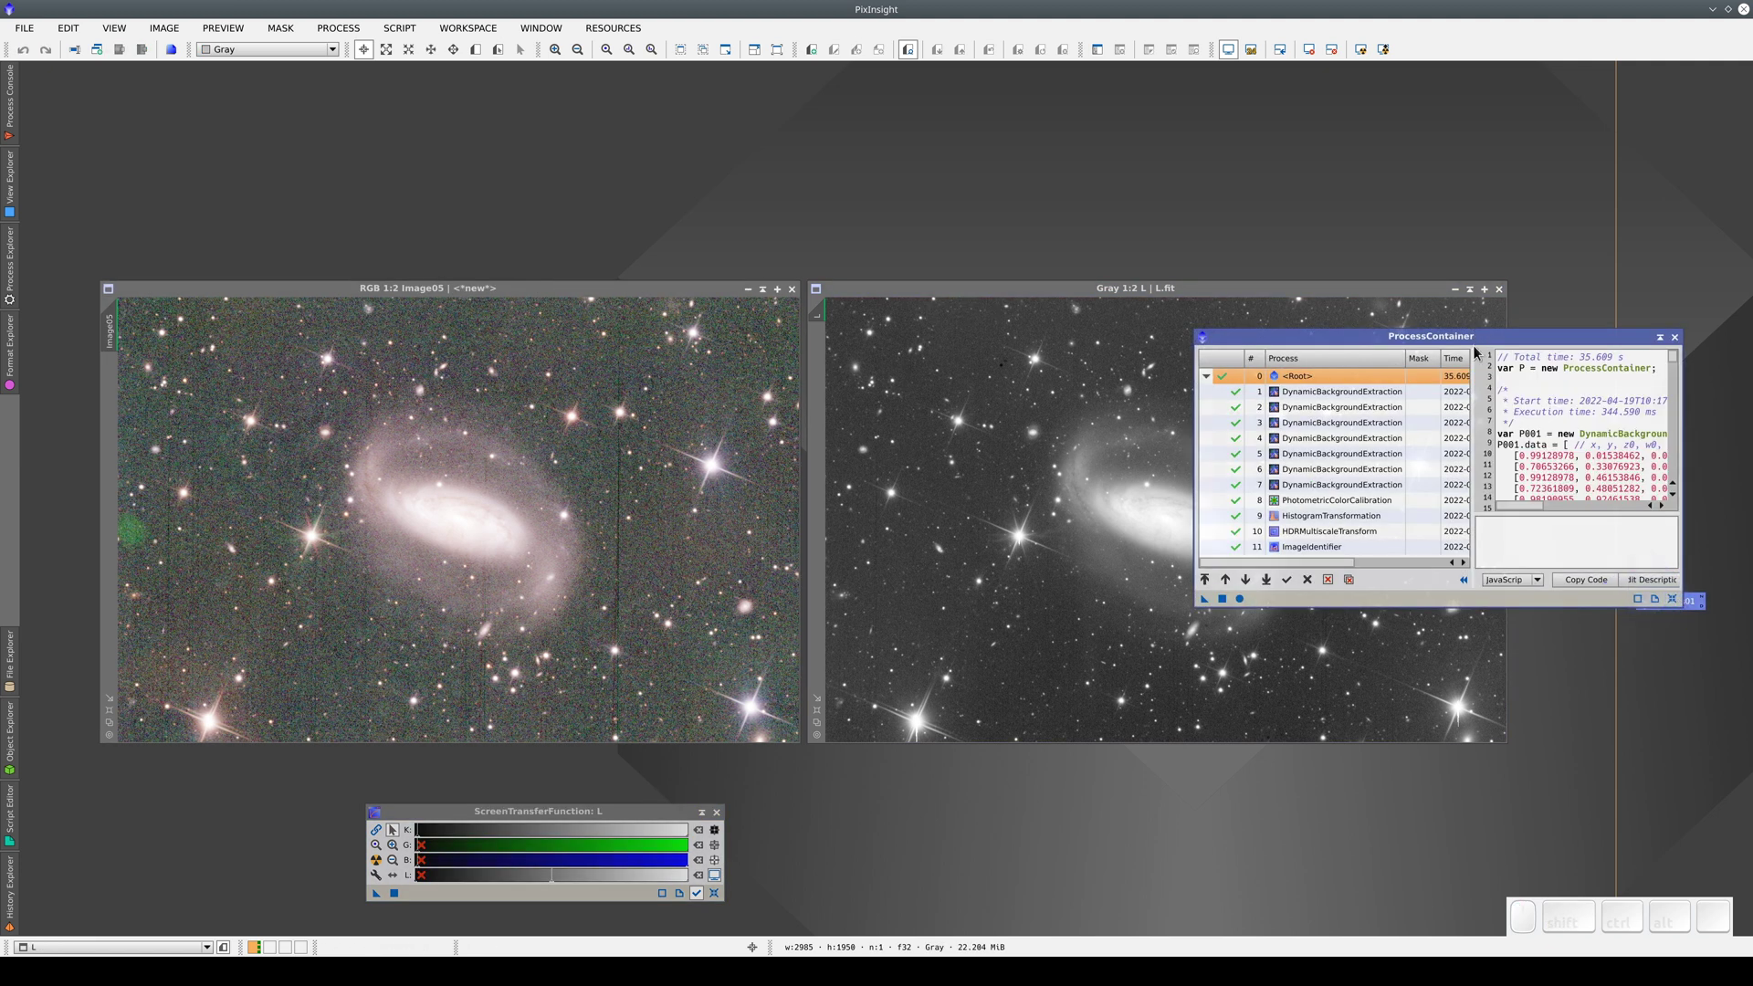
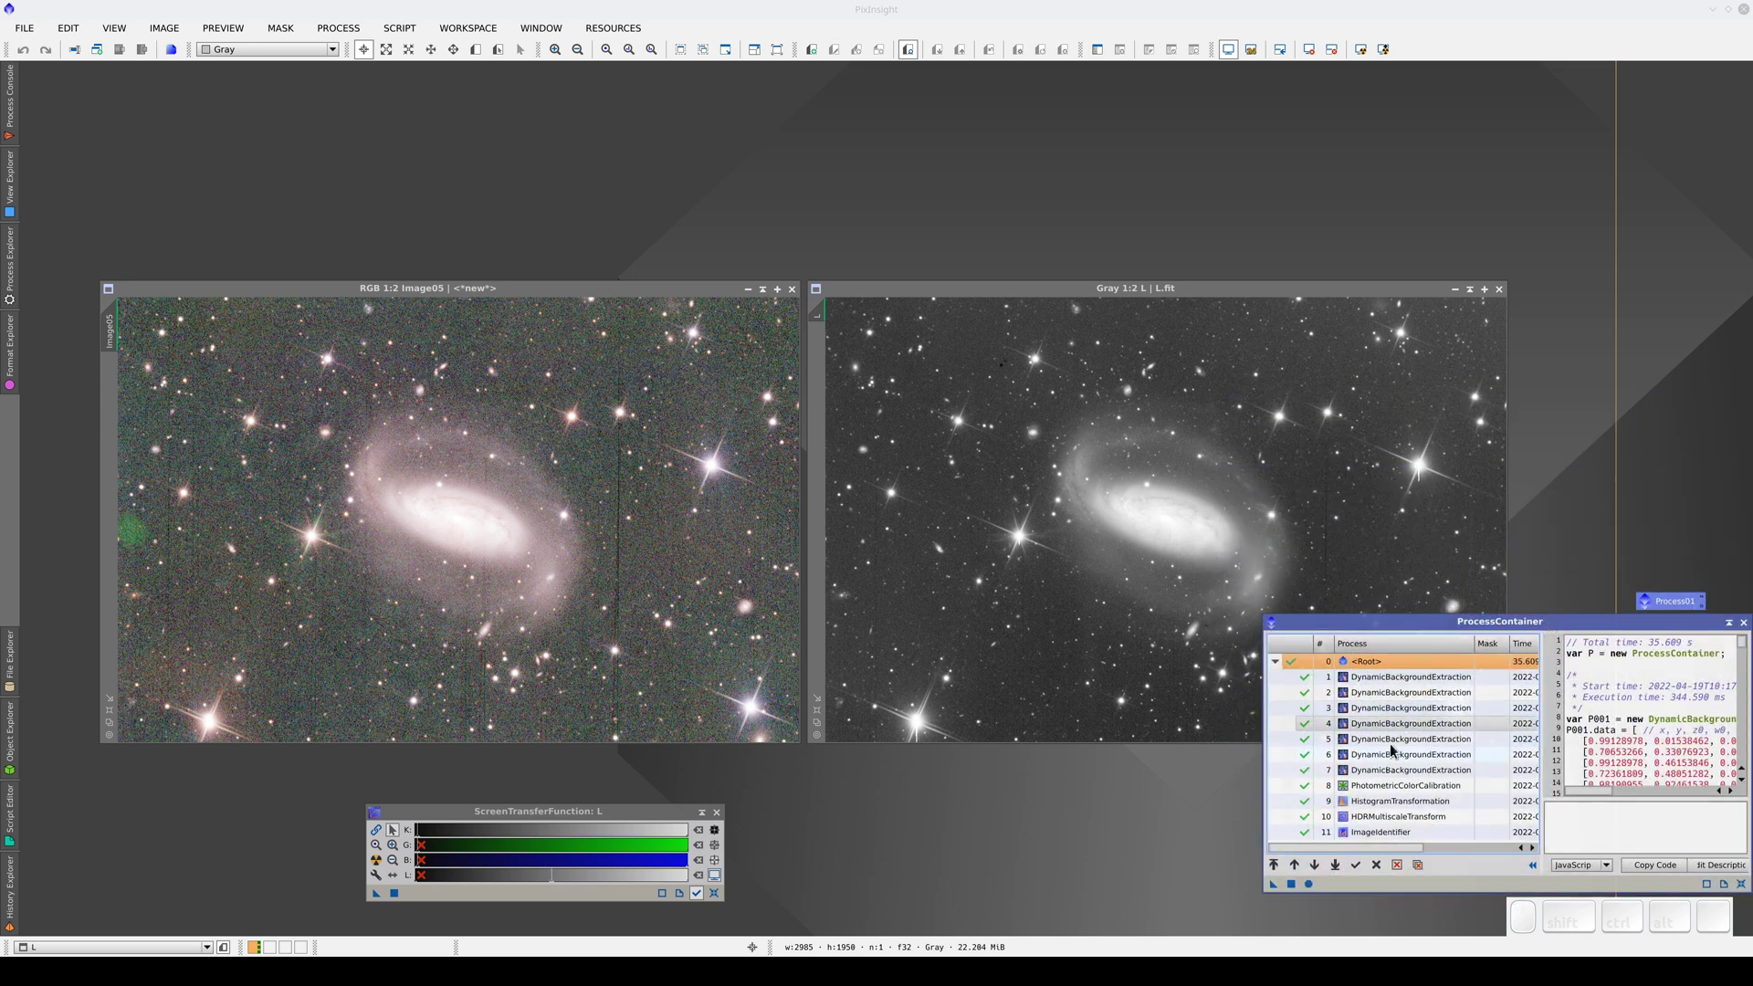
pyautogui.moveTo(1396, 775); pyautogui.dragTo(1164, 601)
pyautogui.press('Escape')
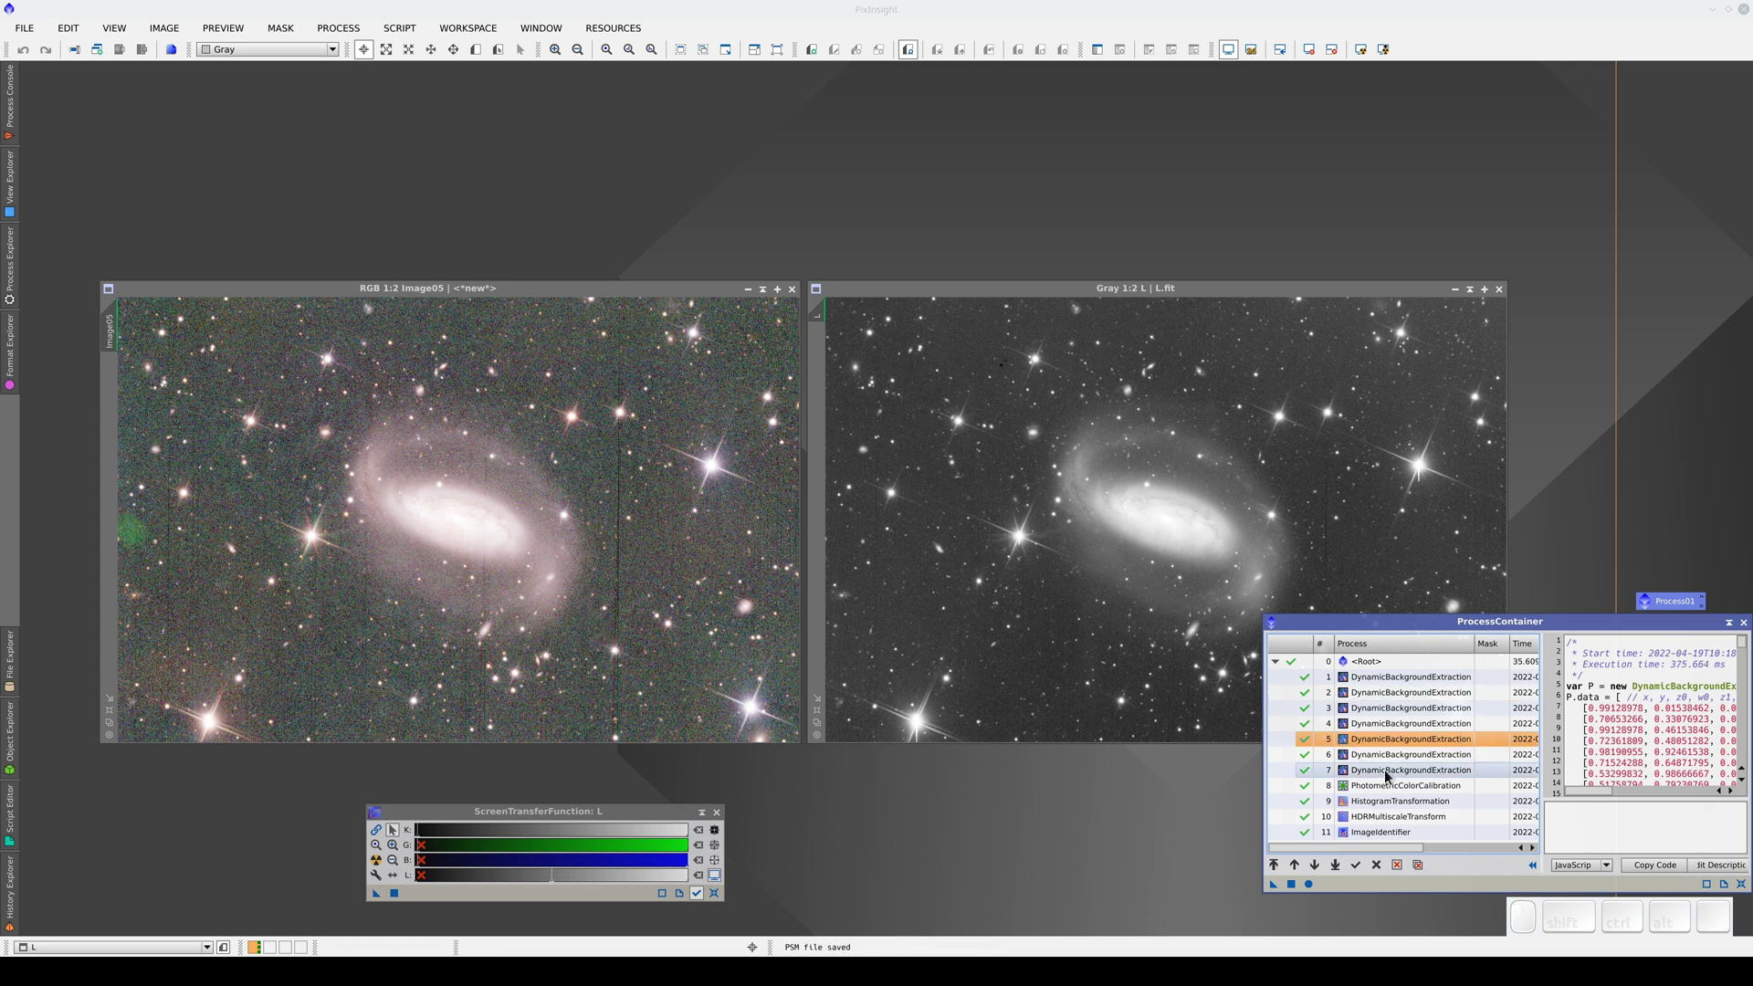
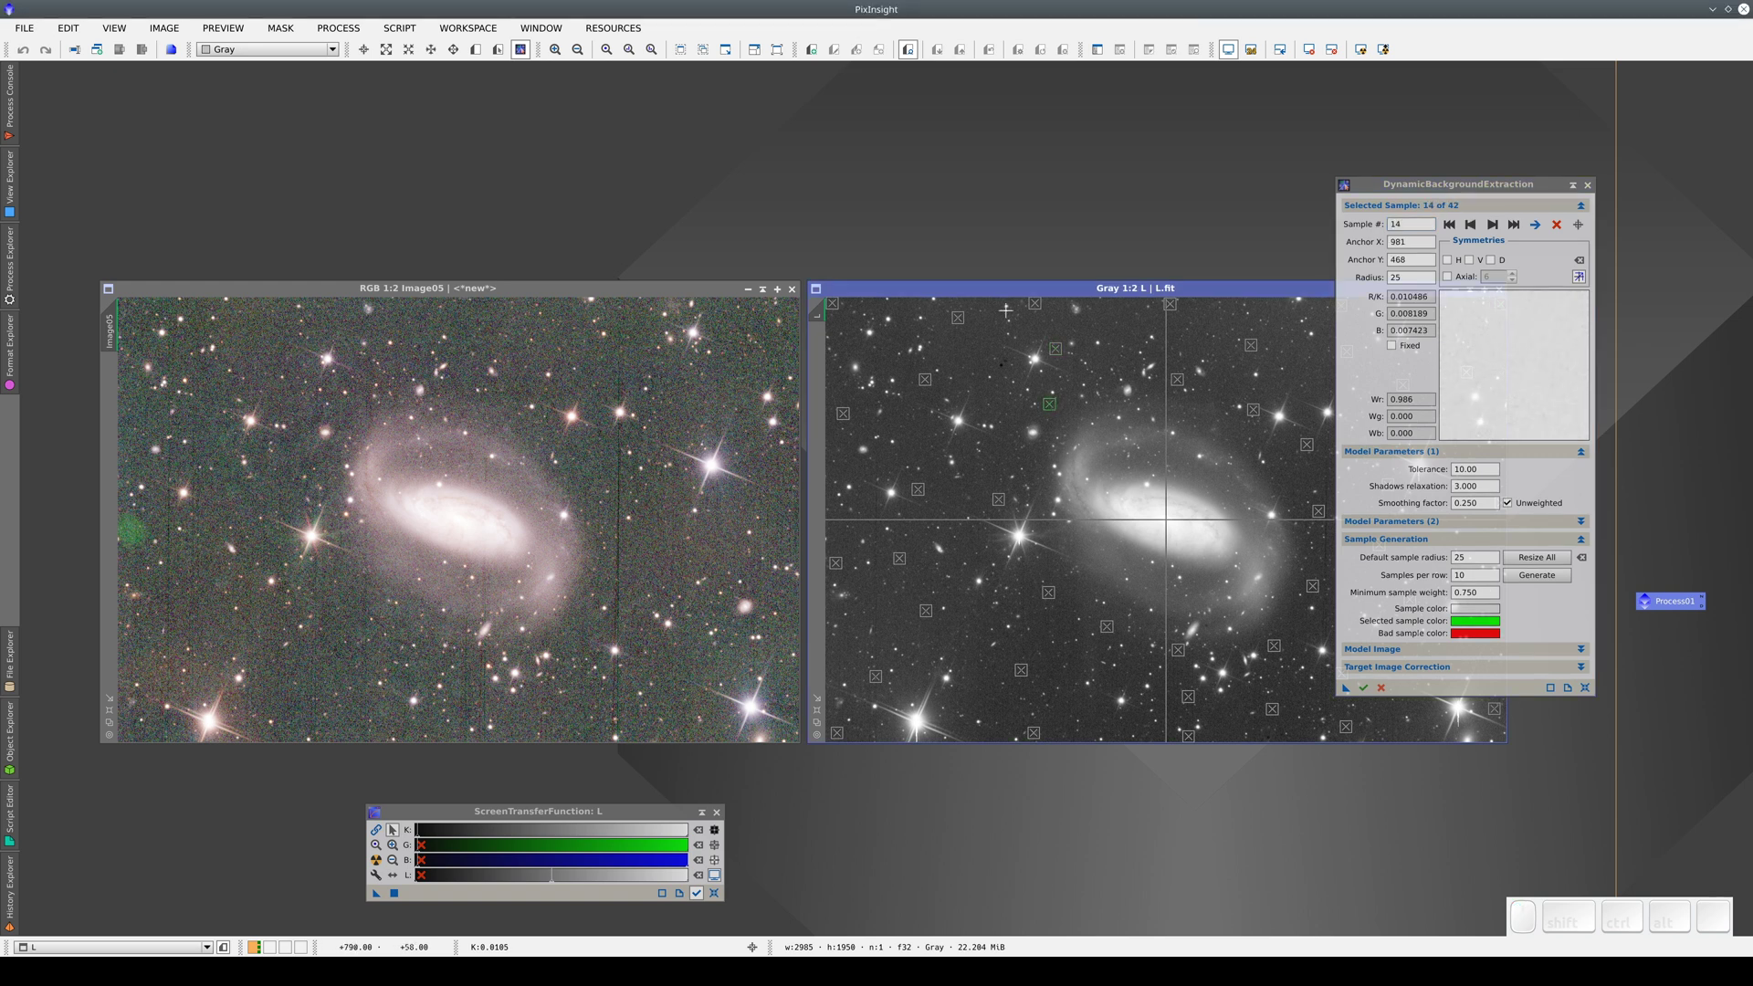
# - Slide the L view over the RGB image and switch the active view between Image05 and L
pyautogui.moveTo(1000, 297); pyautogui.dragTo(743, 298)
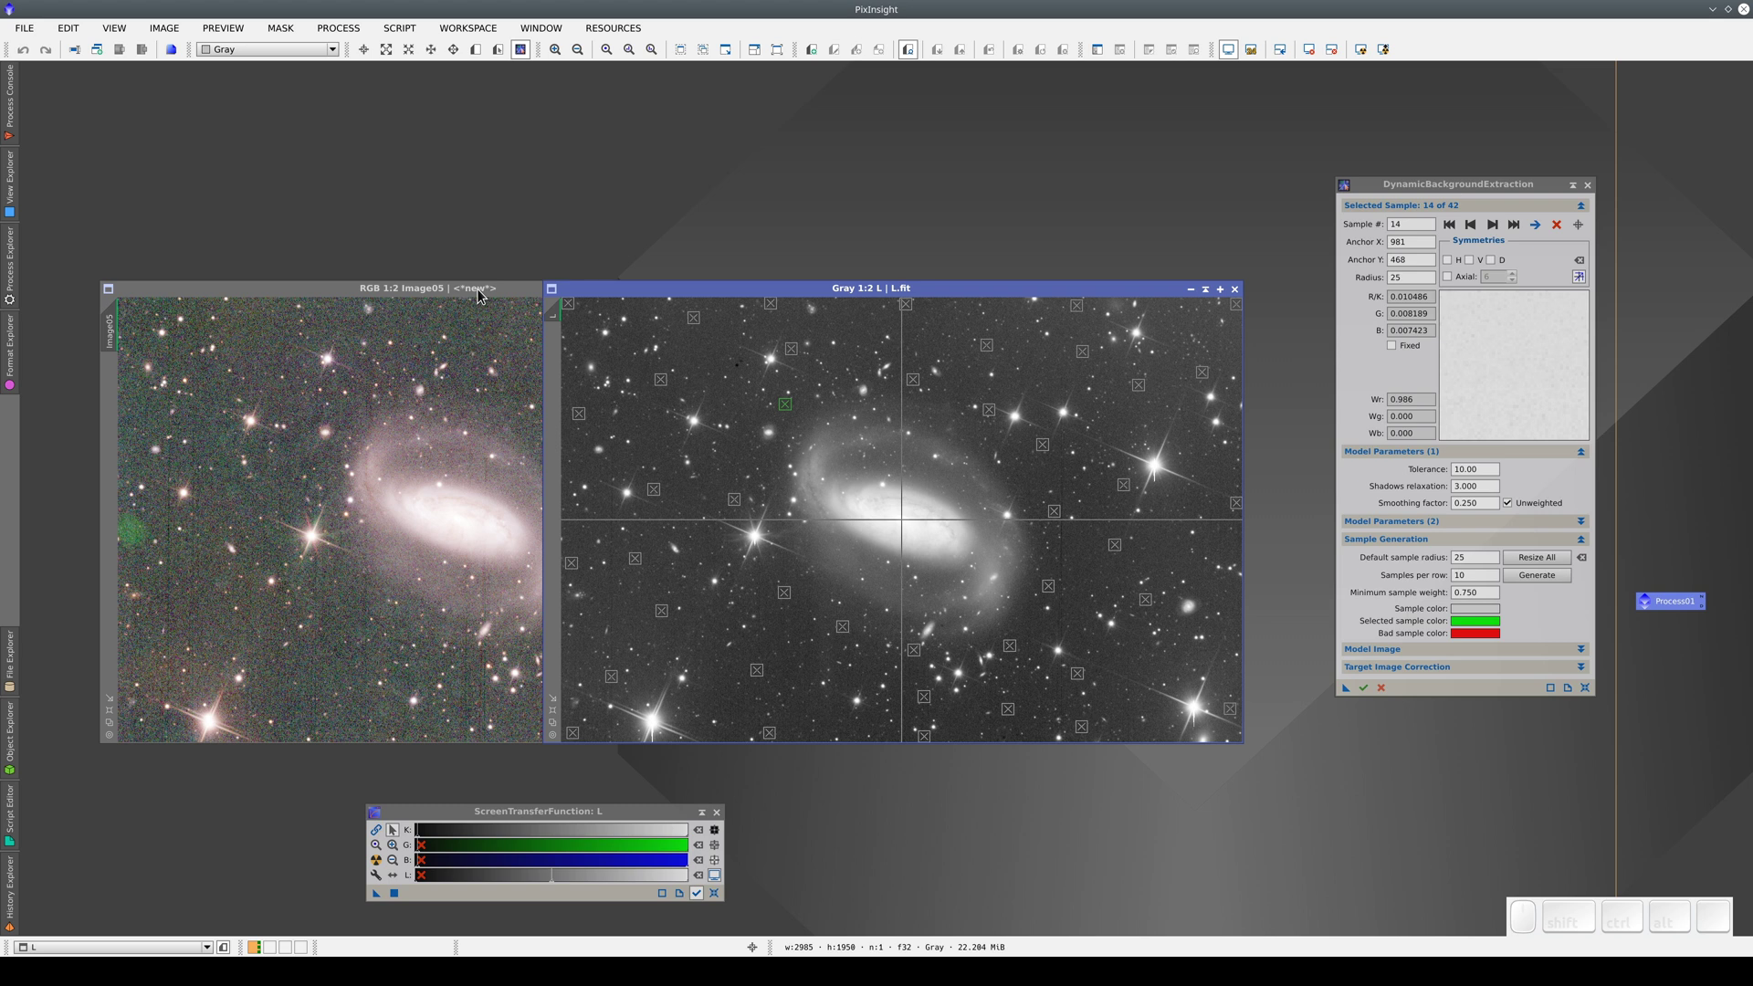
pyautogui.click(480, 294)
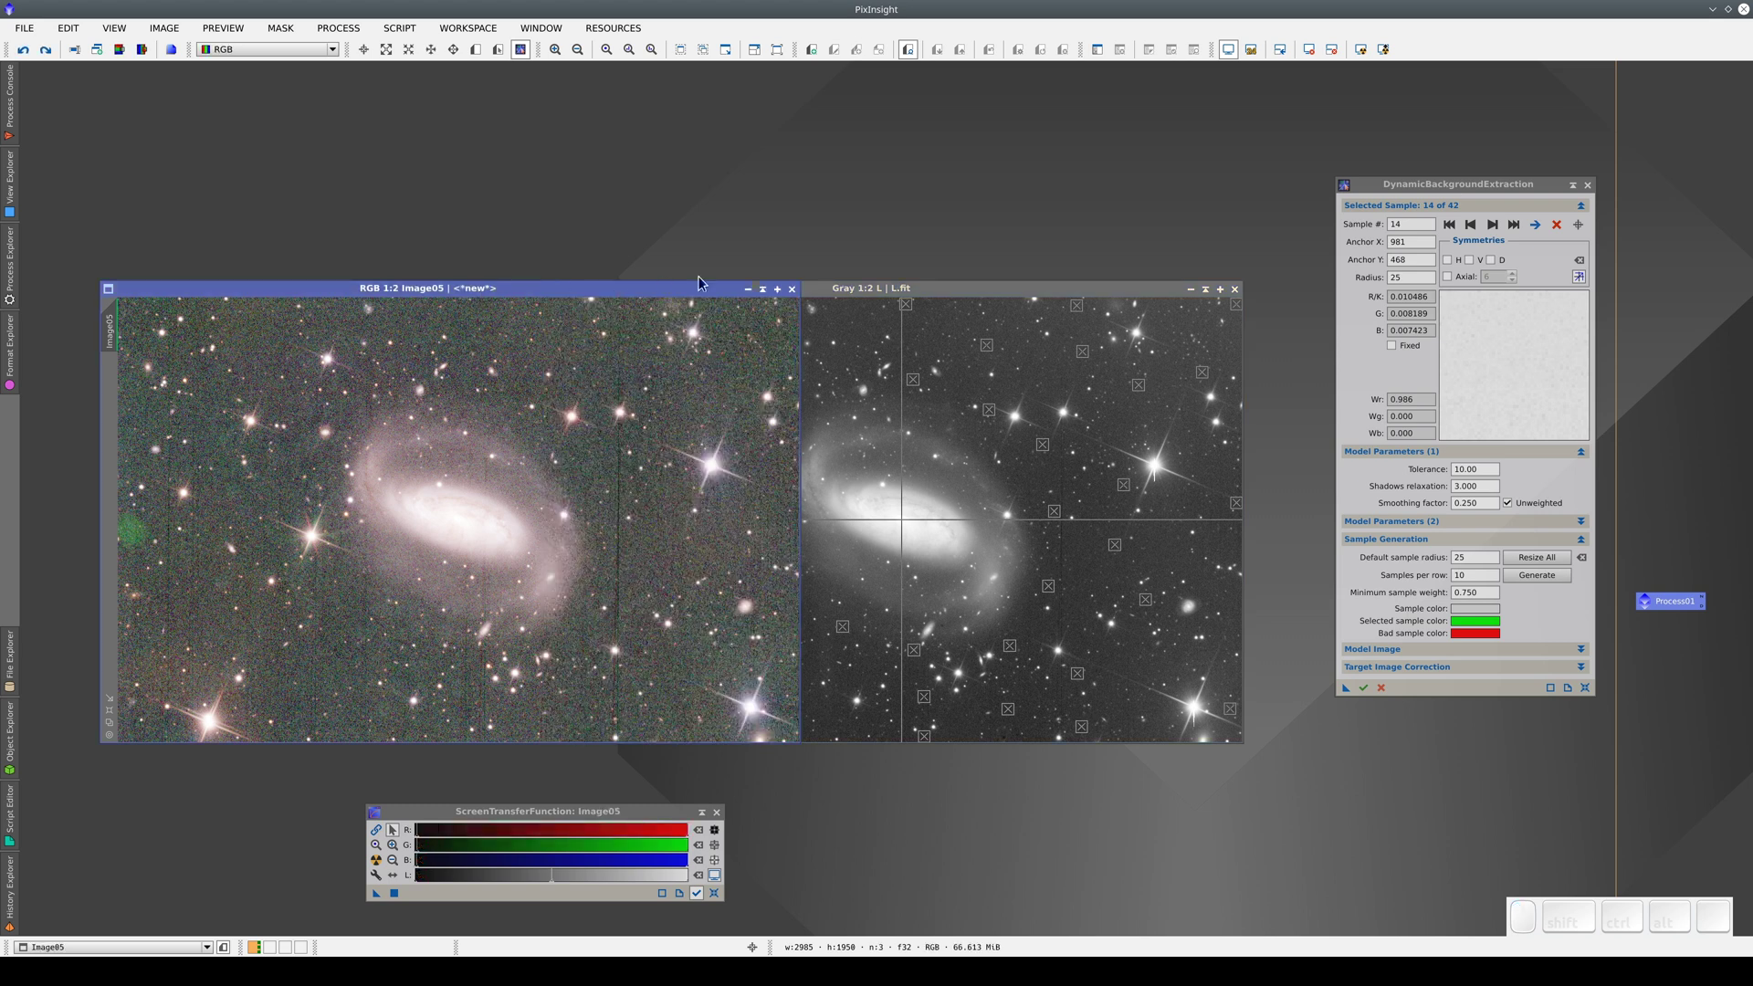
pyautogui.click(982, 294)
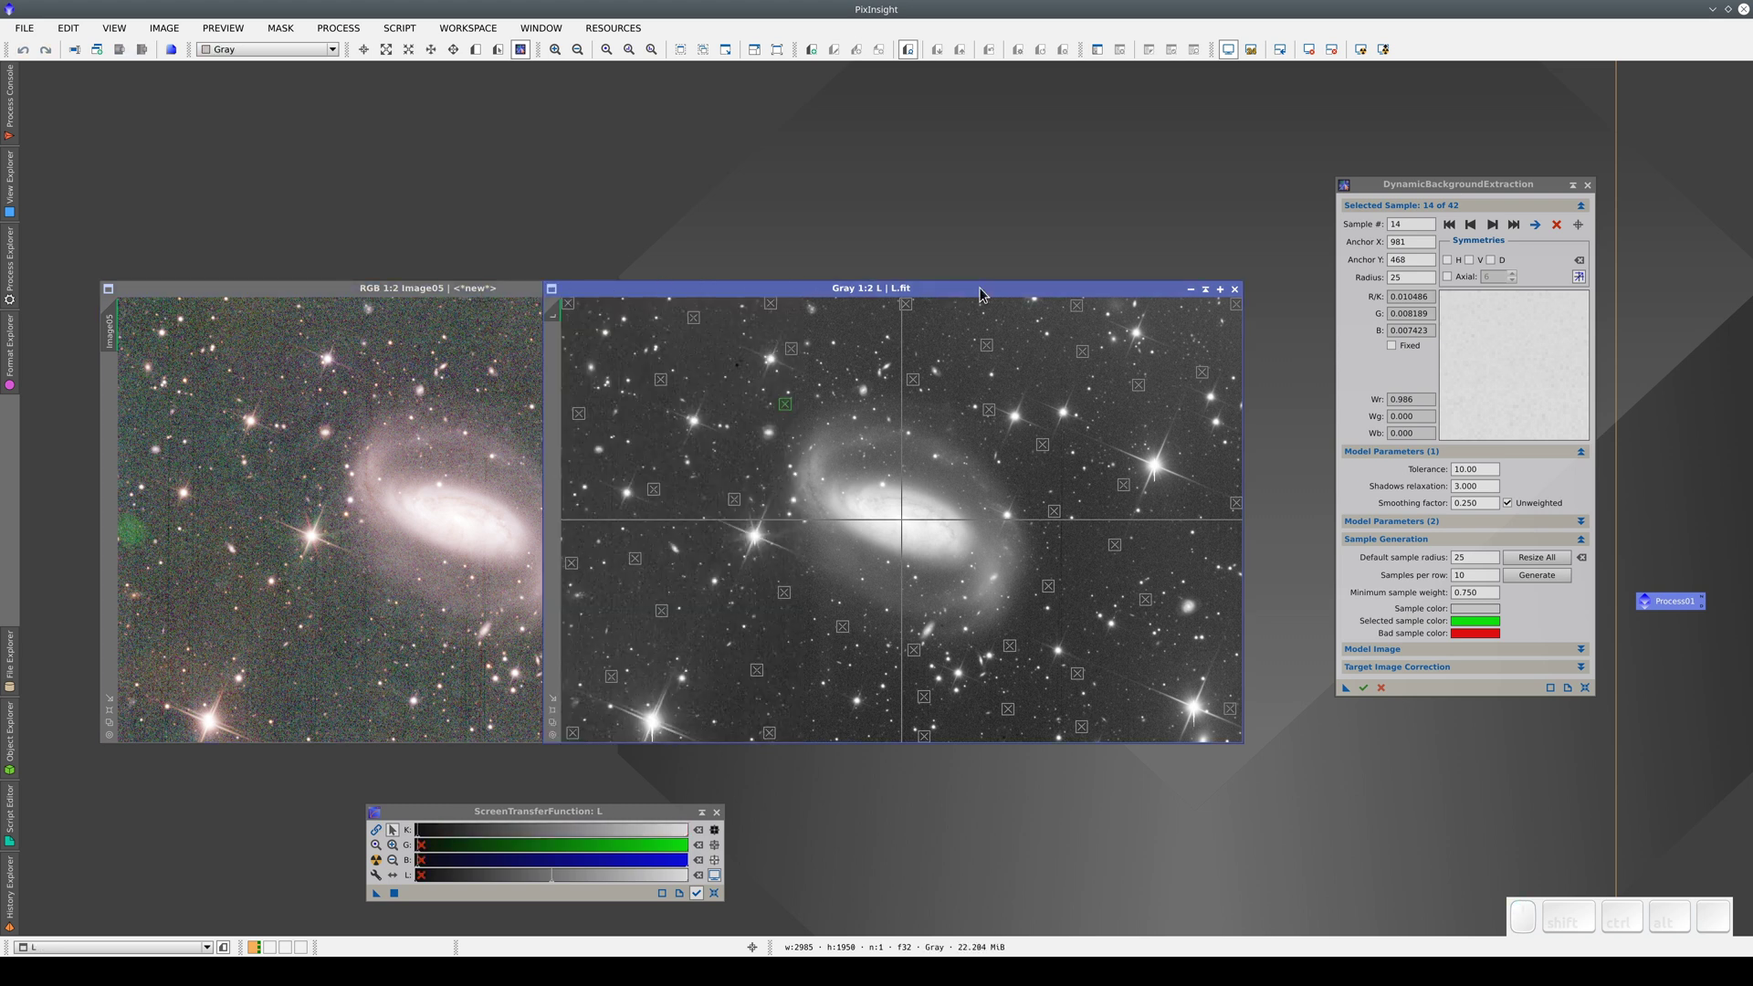
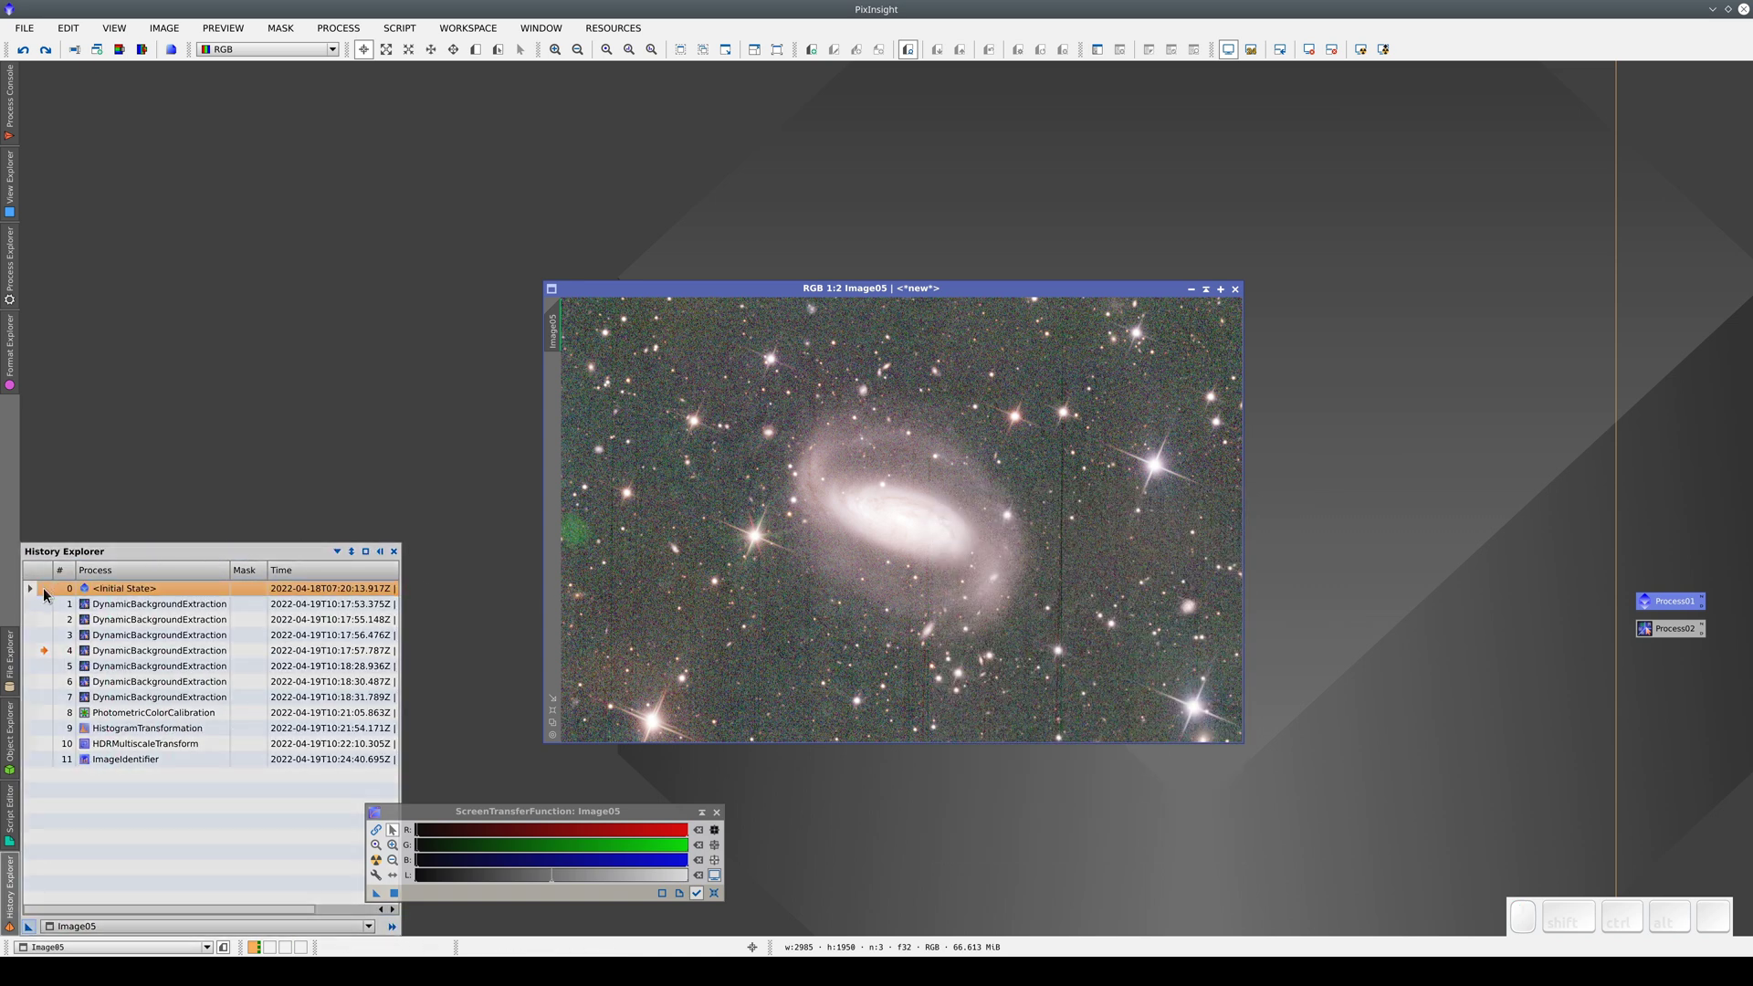
# - Revert Image05 to Initial State, execute Process02's DBE on it, then reopen Process01's step list
pyautogui.click(52, 597)
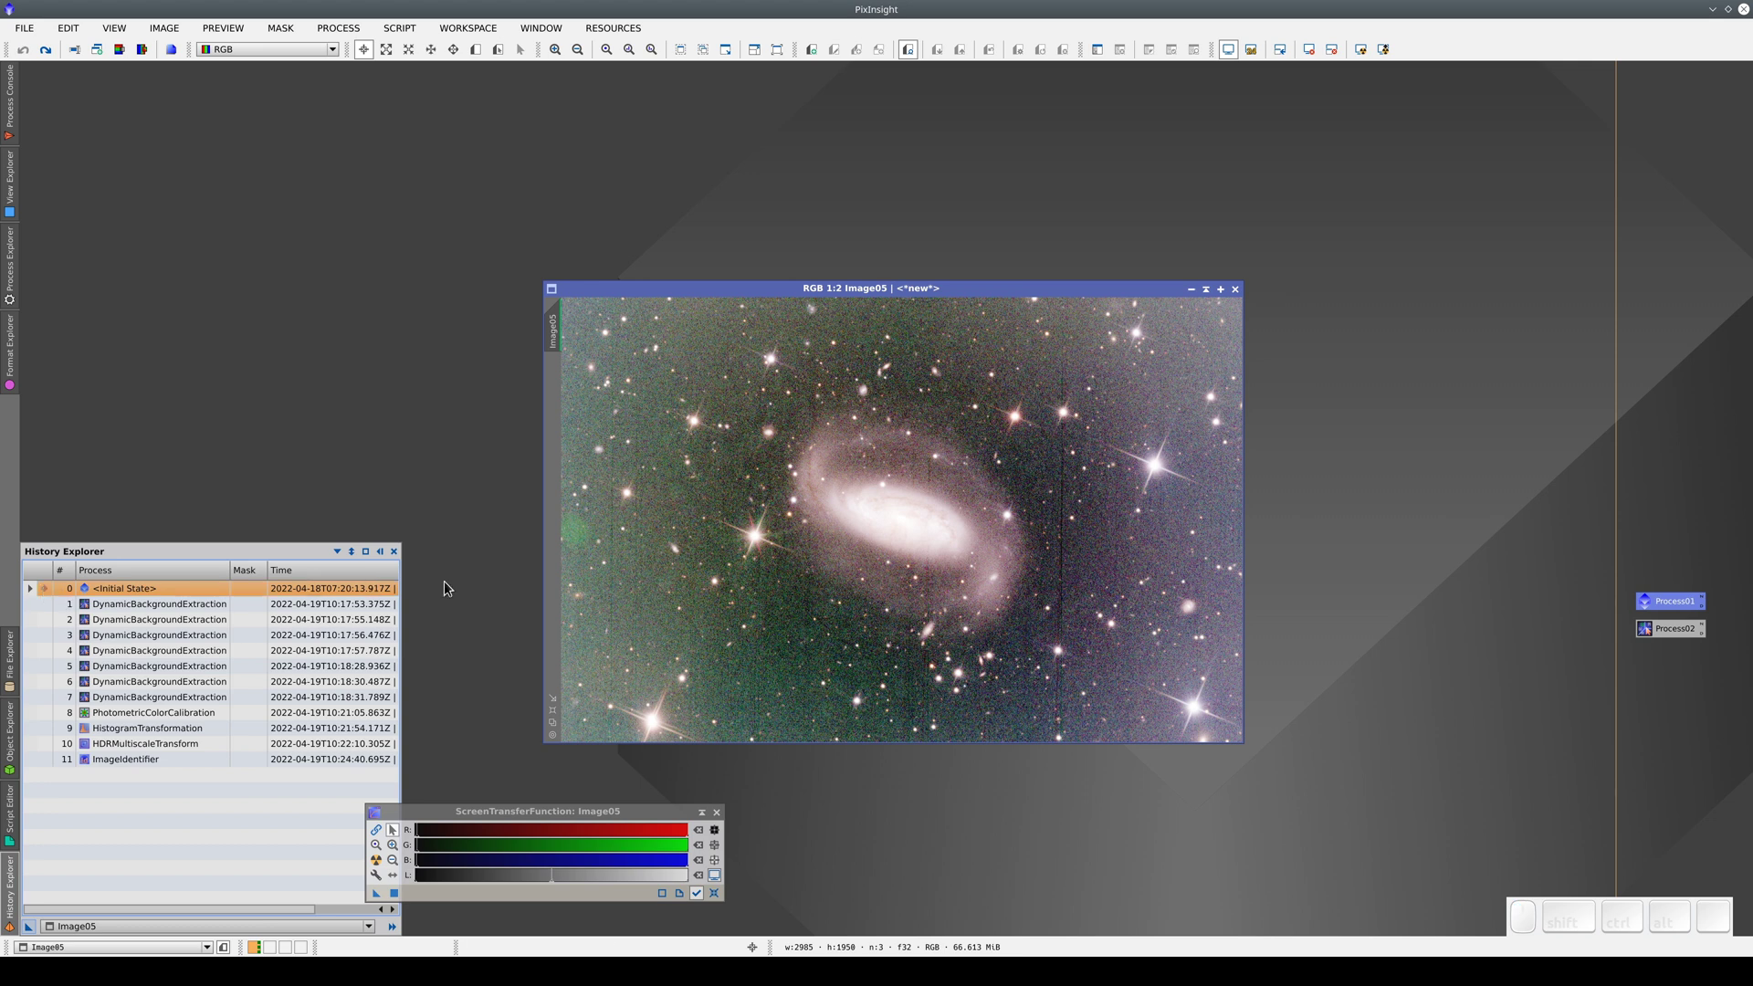
pyautogui.click(1681, 632)
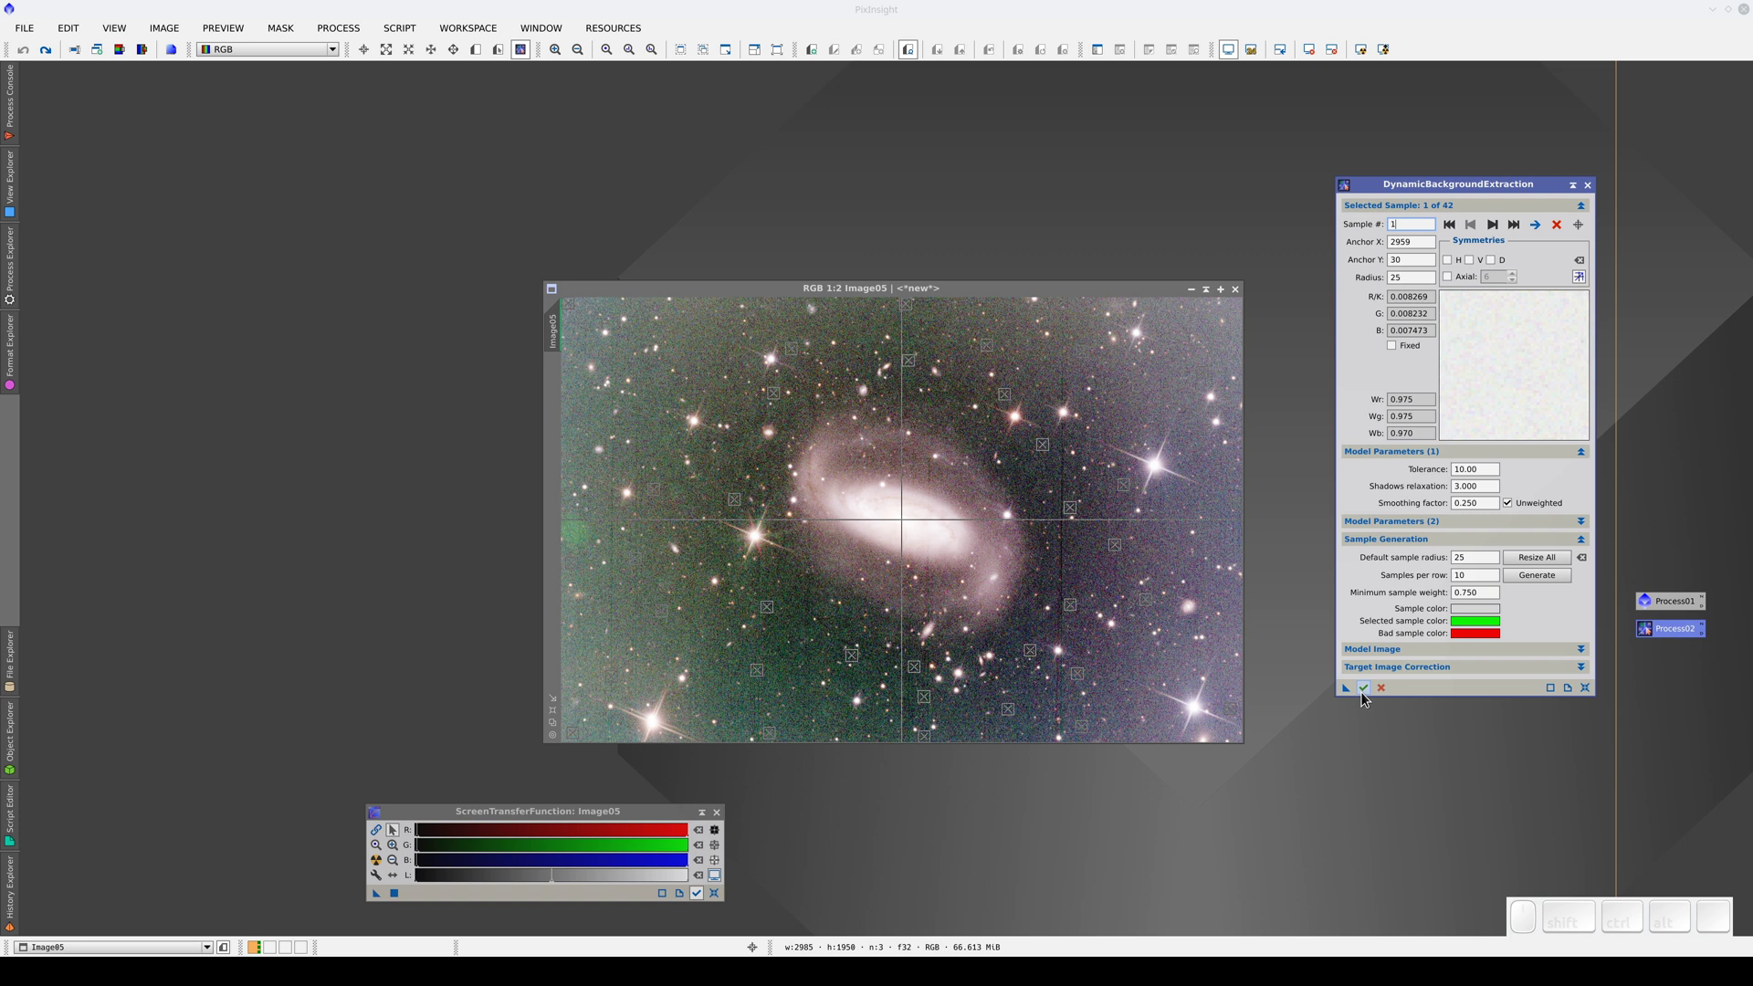
pyautogui.click(1364, 698)
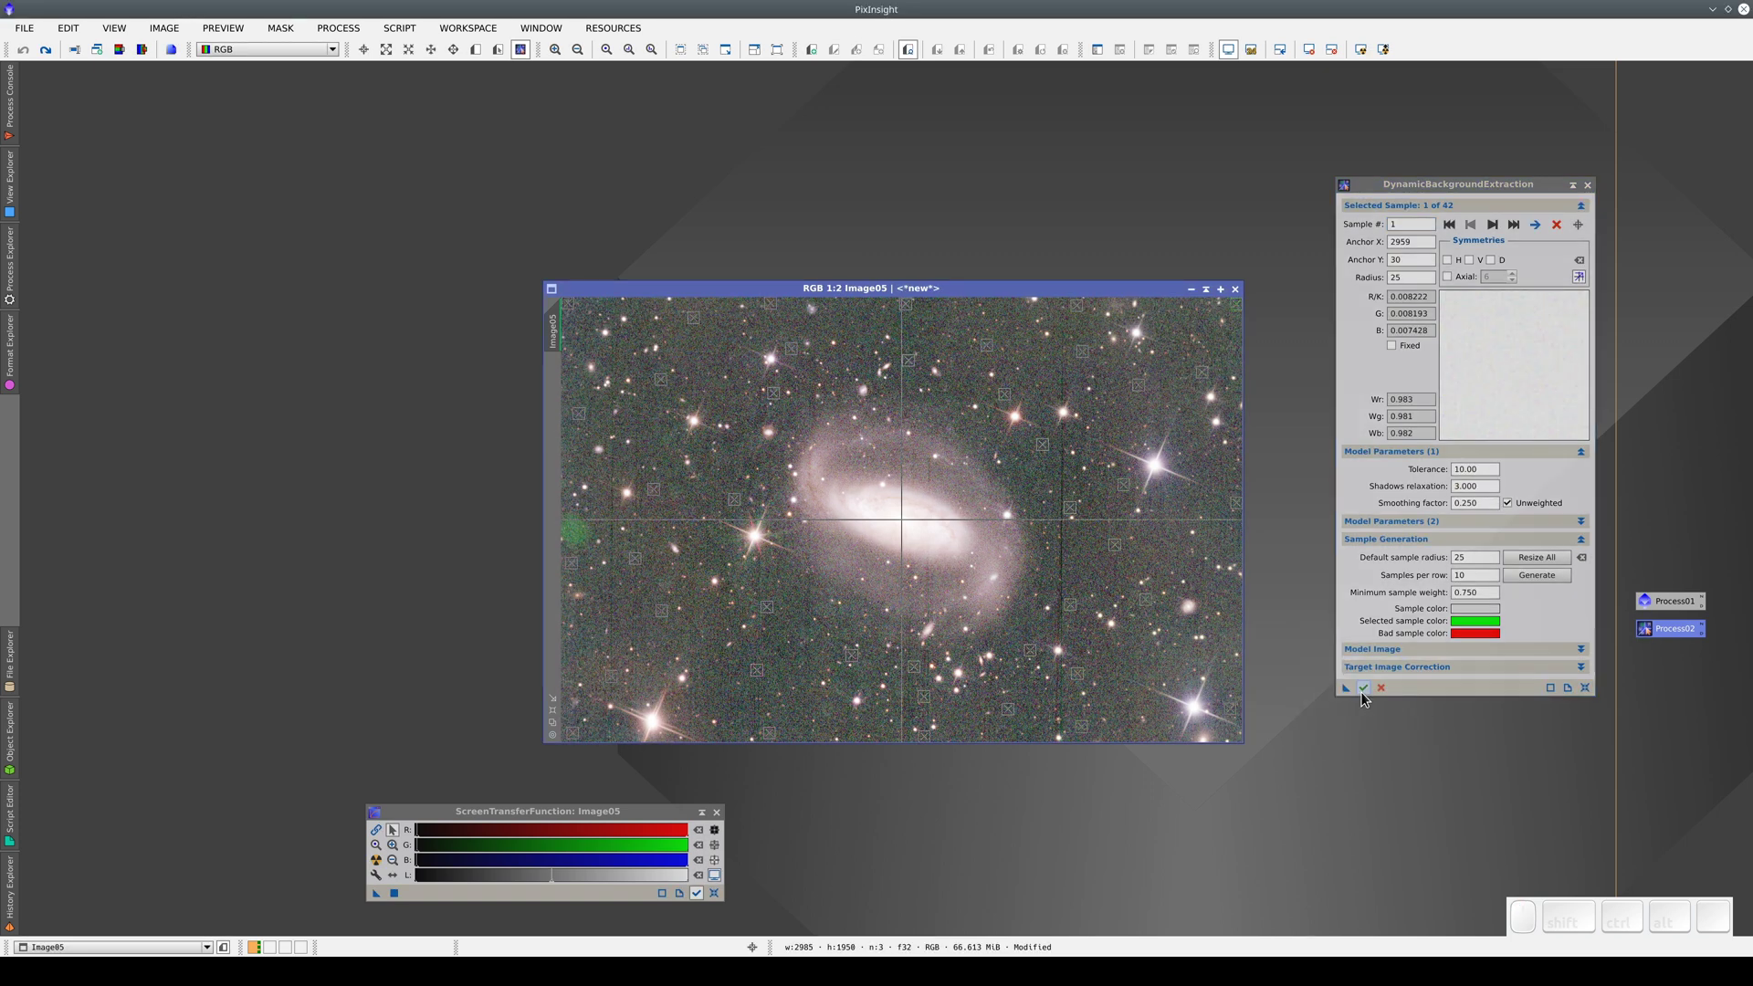
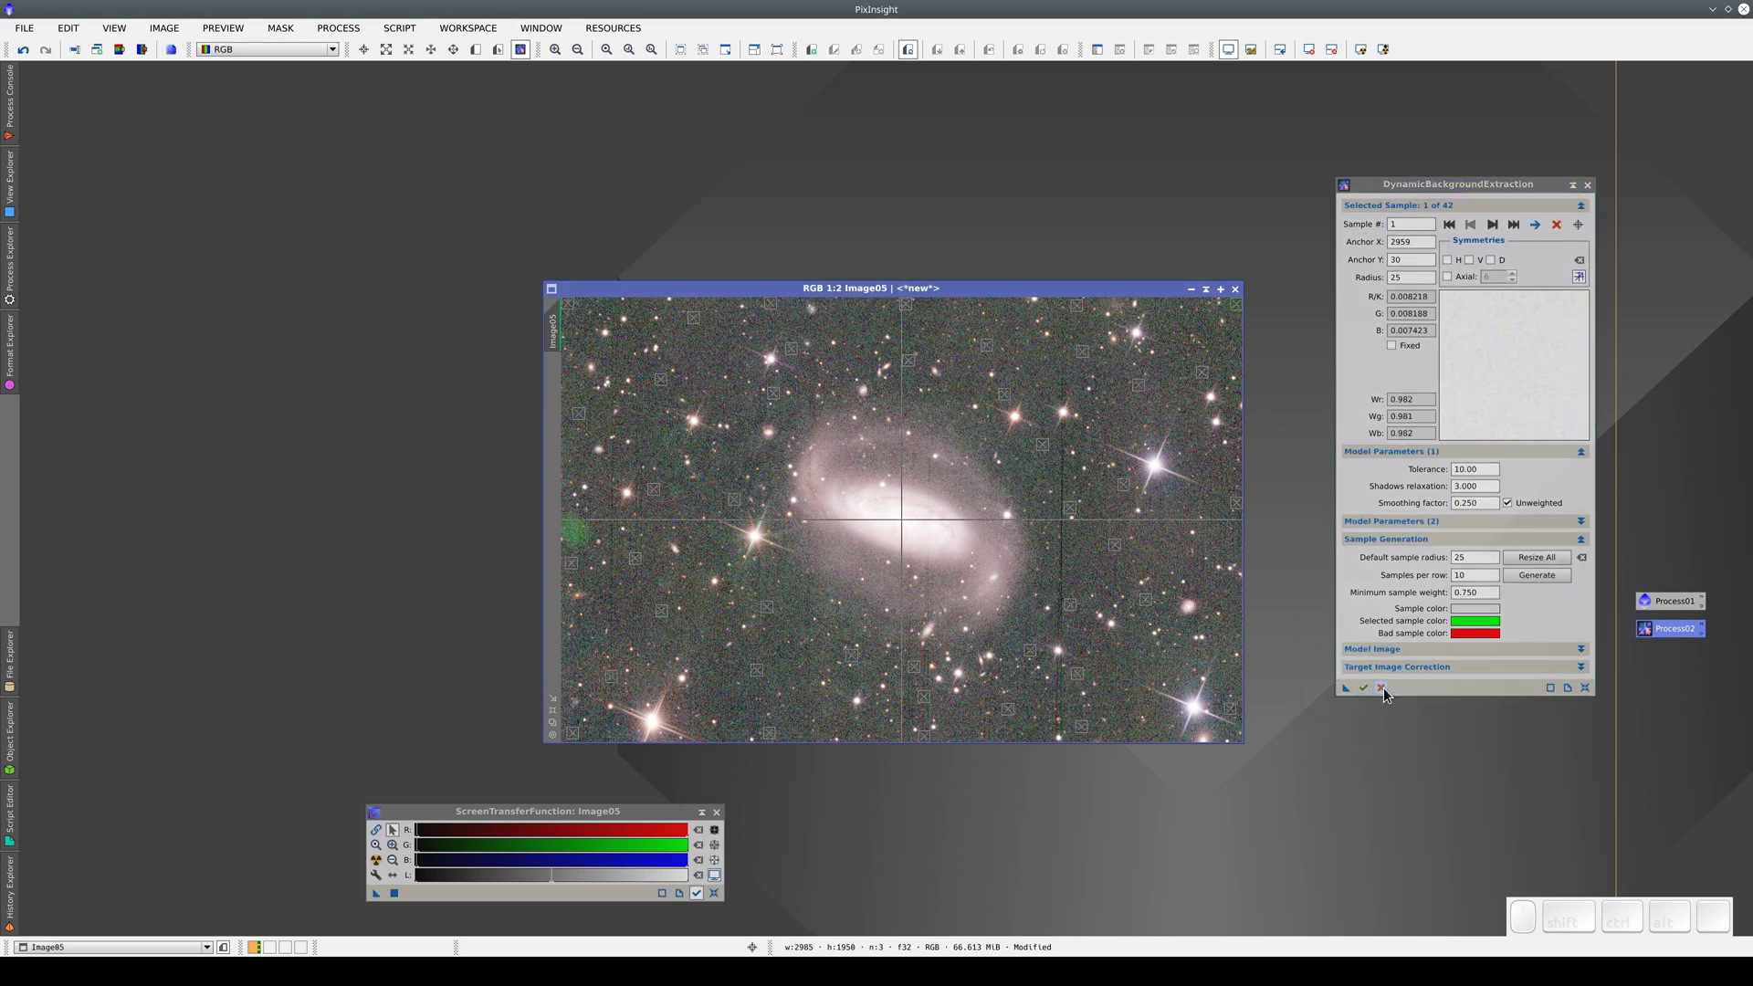
pyautogui.click(1386, 694)
pyautogui.click(1664, 609)
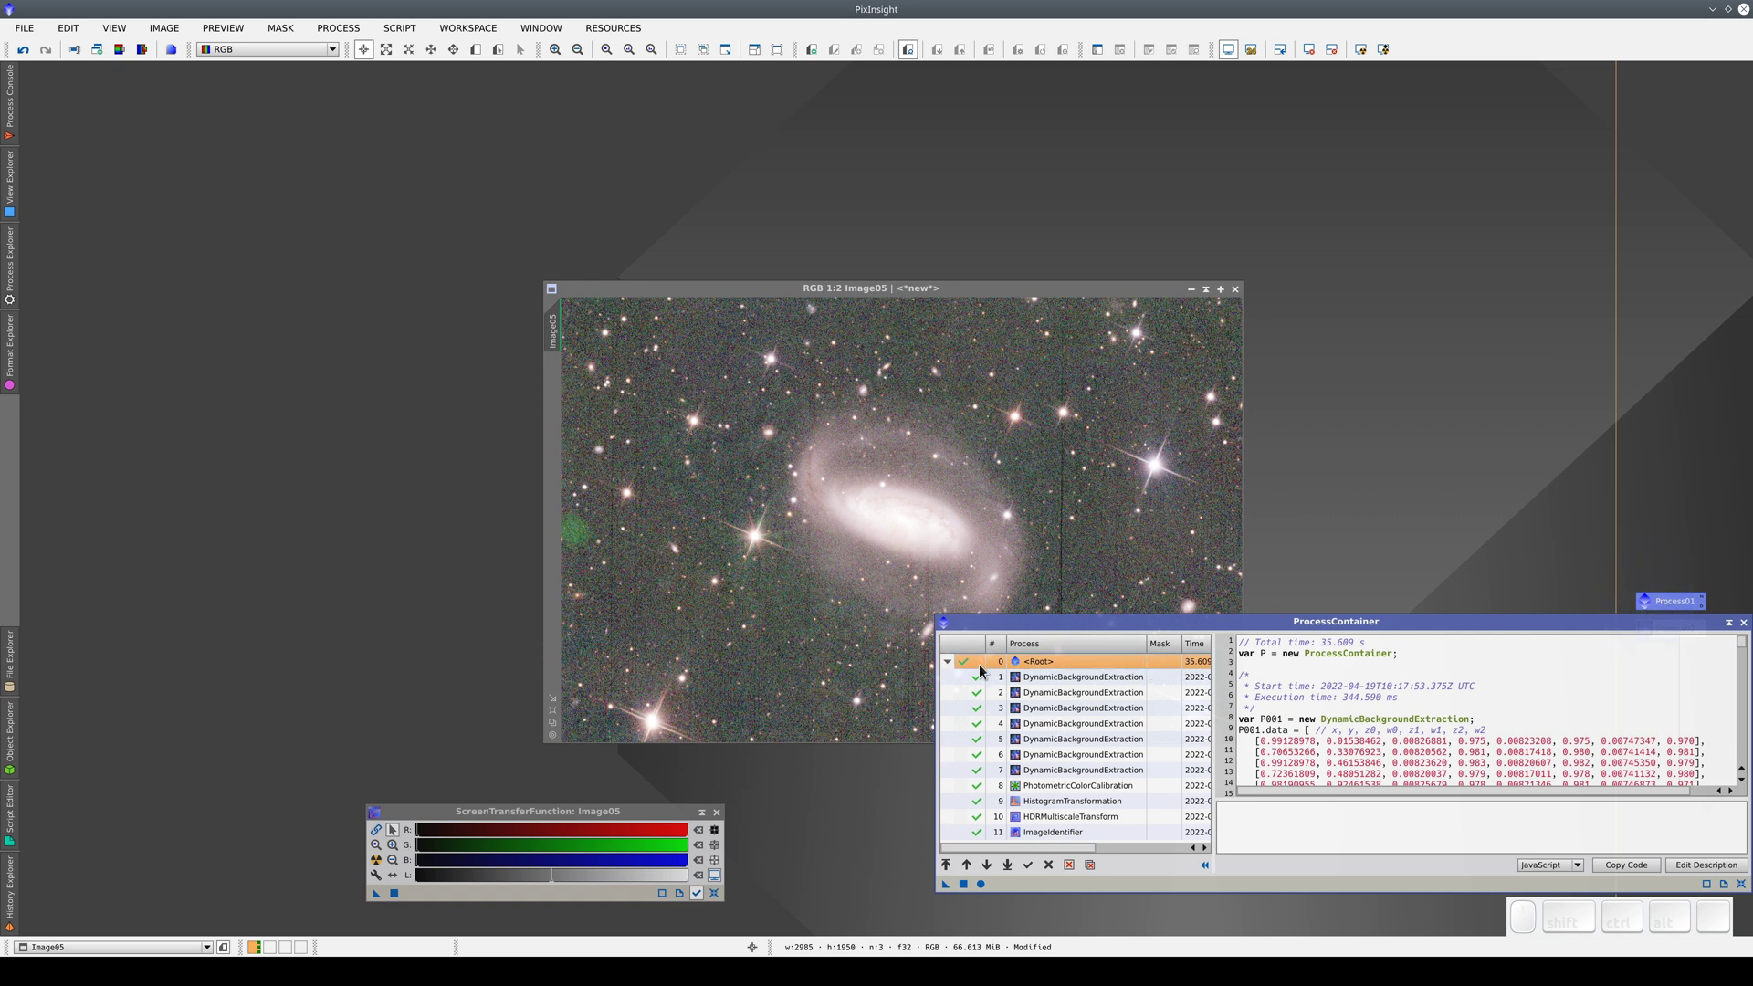
# - Disable the old DBE rows in Process01, run the container on Image05, and switch off its STF stretch
pyautogui.click(986, 682)
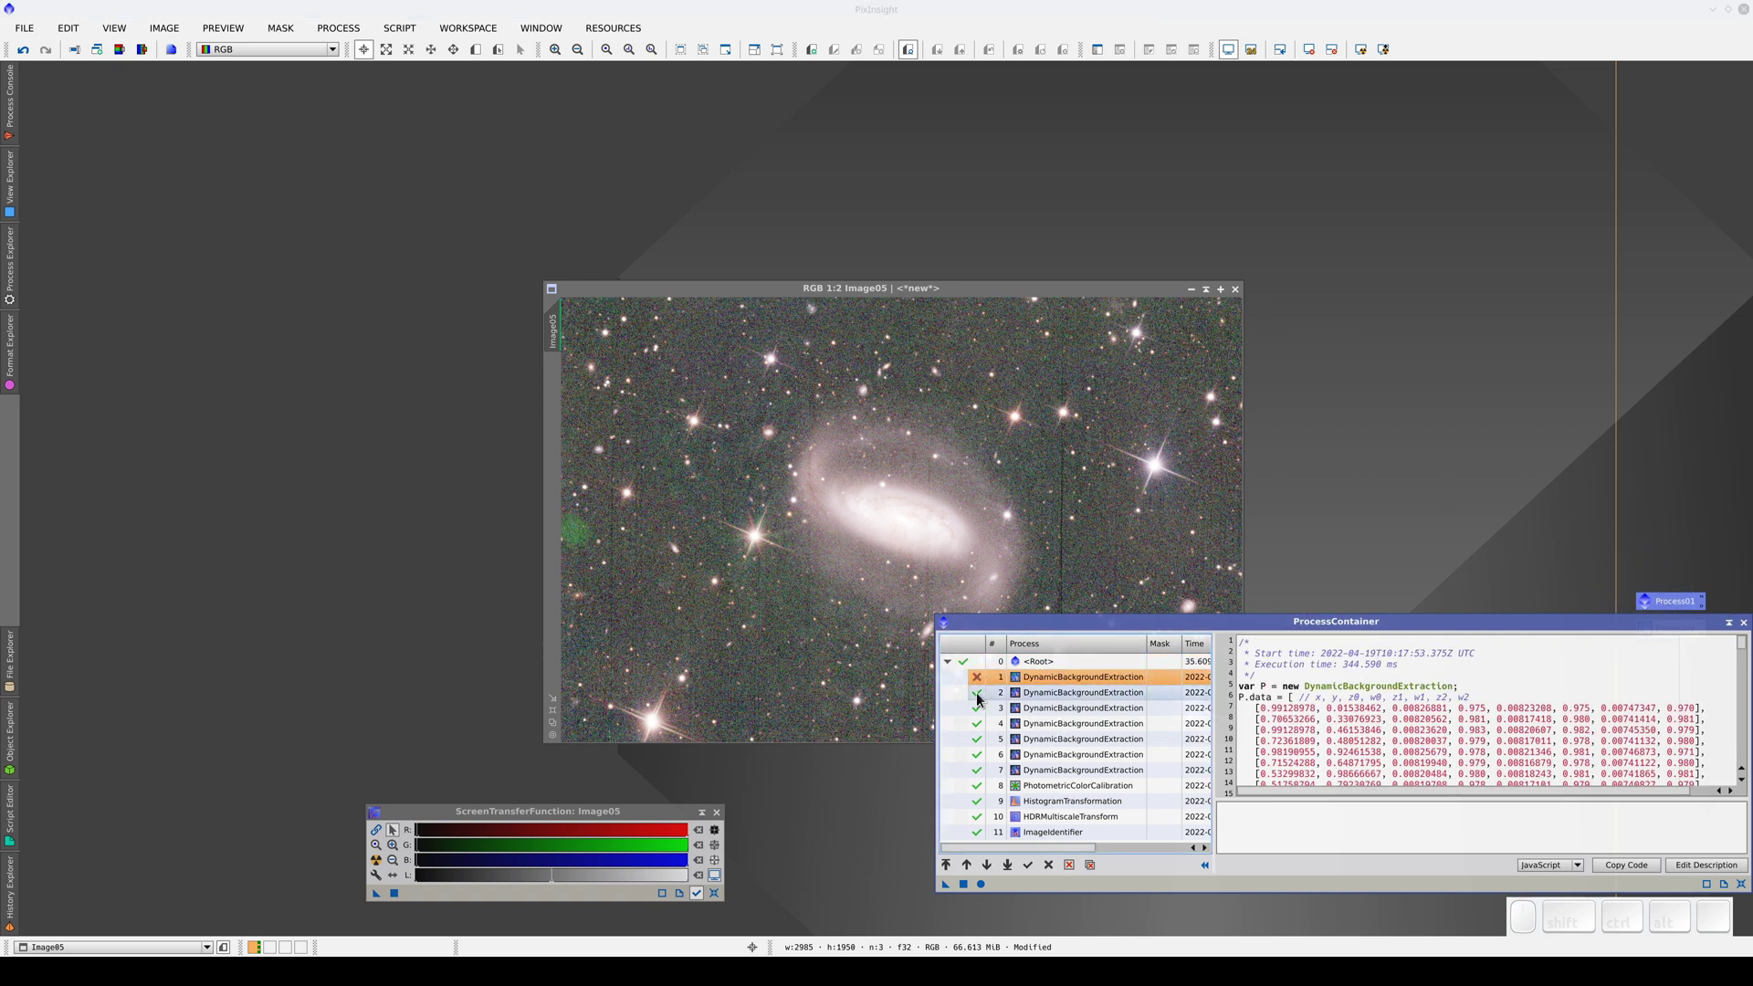
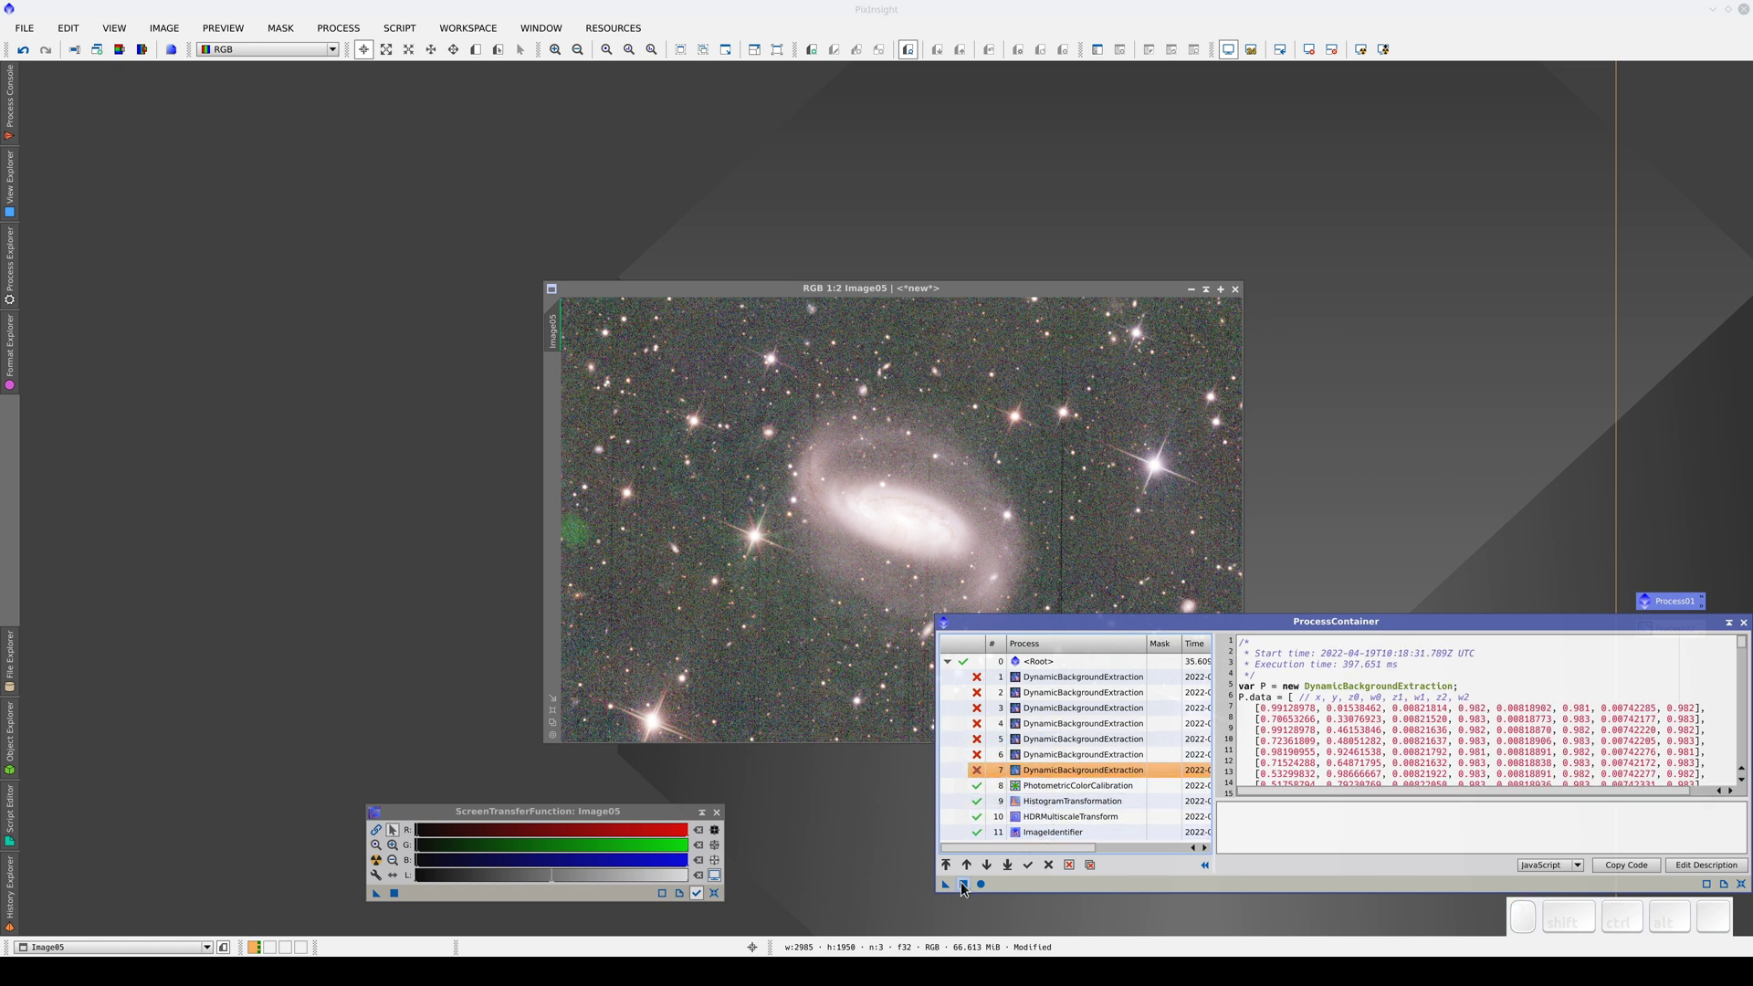
pyautogui.click(963, 888)
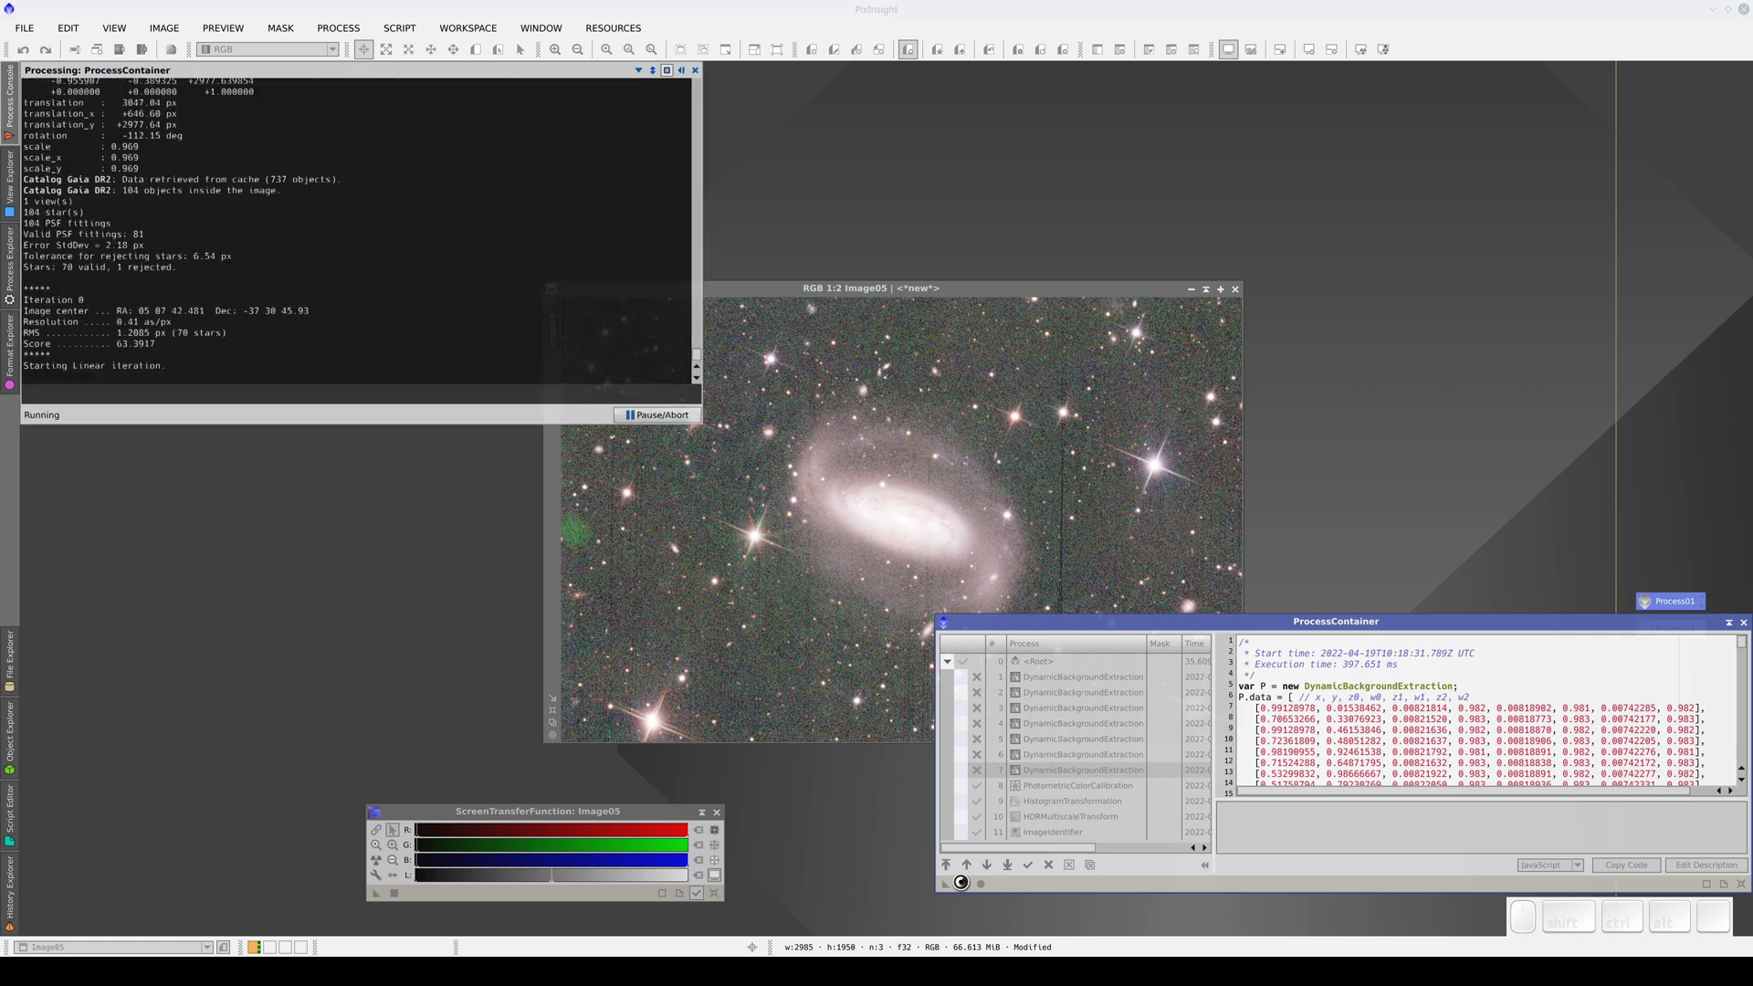
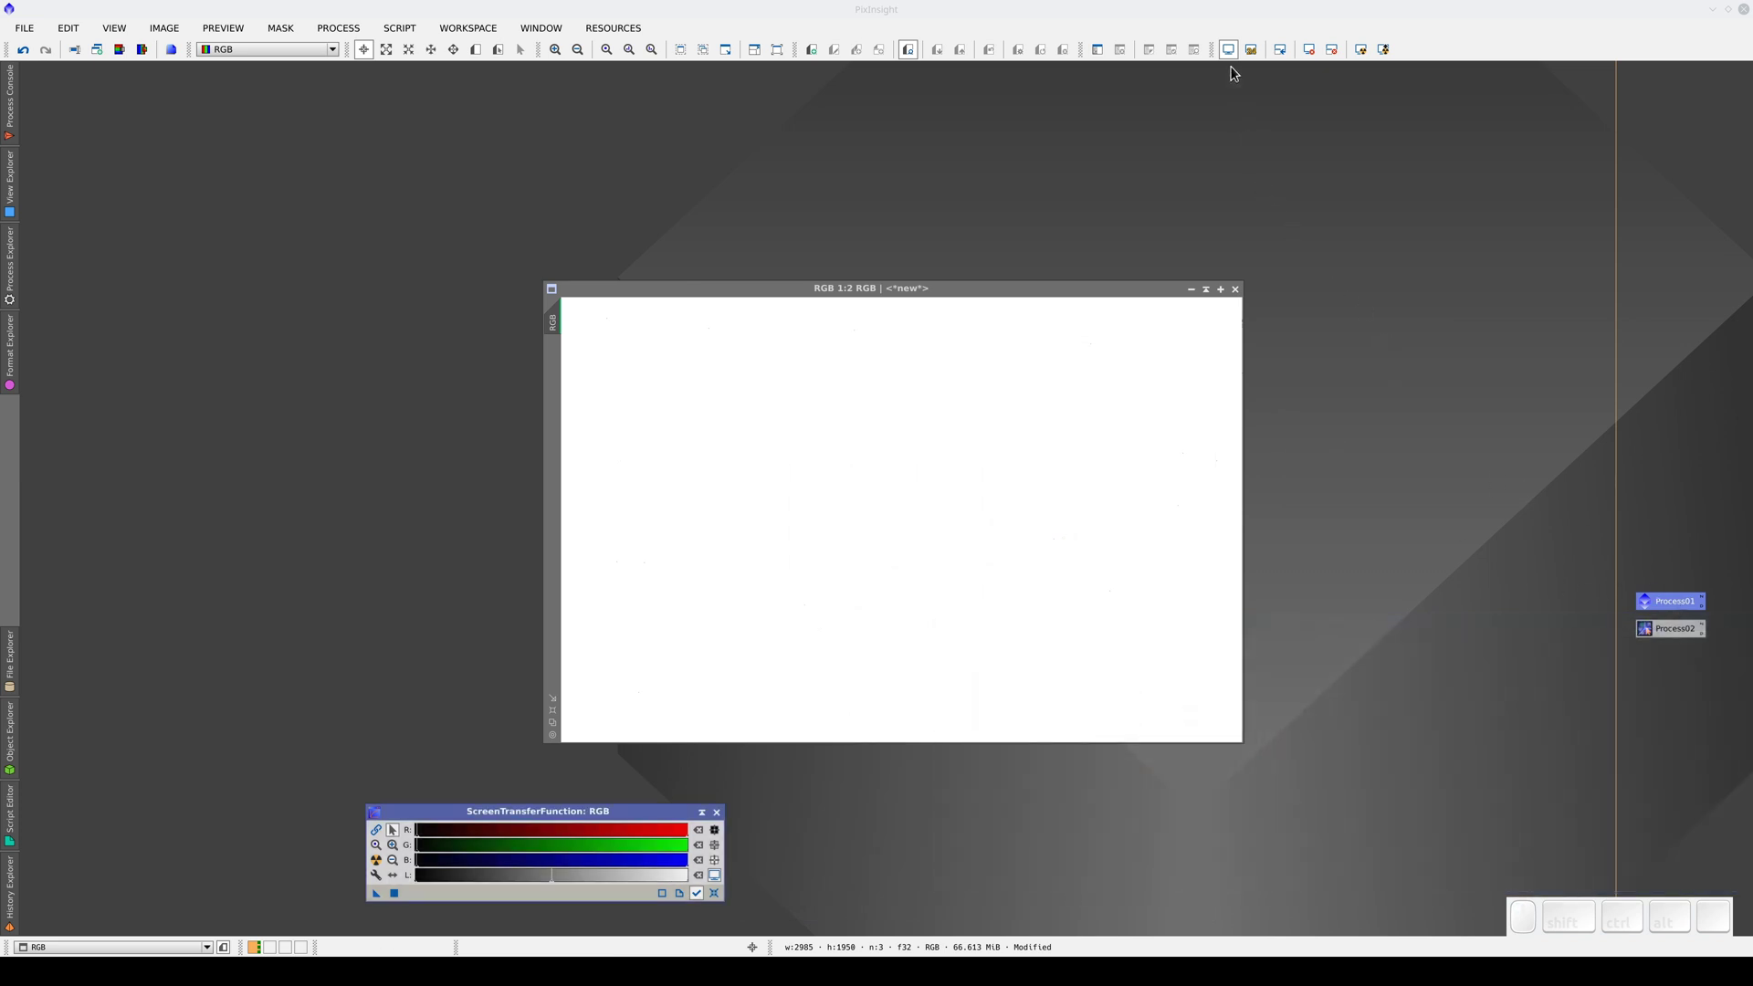
pyautogui.click(1239, 59)
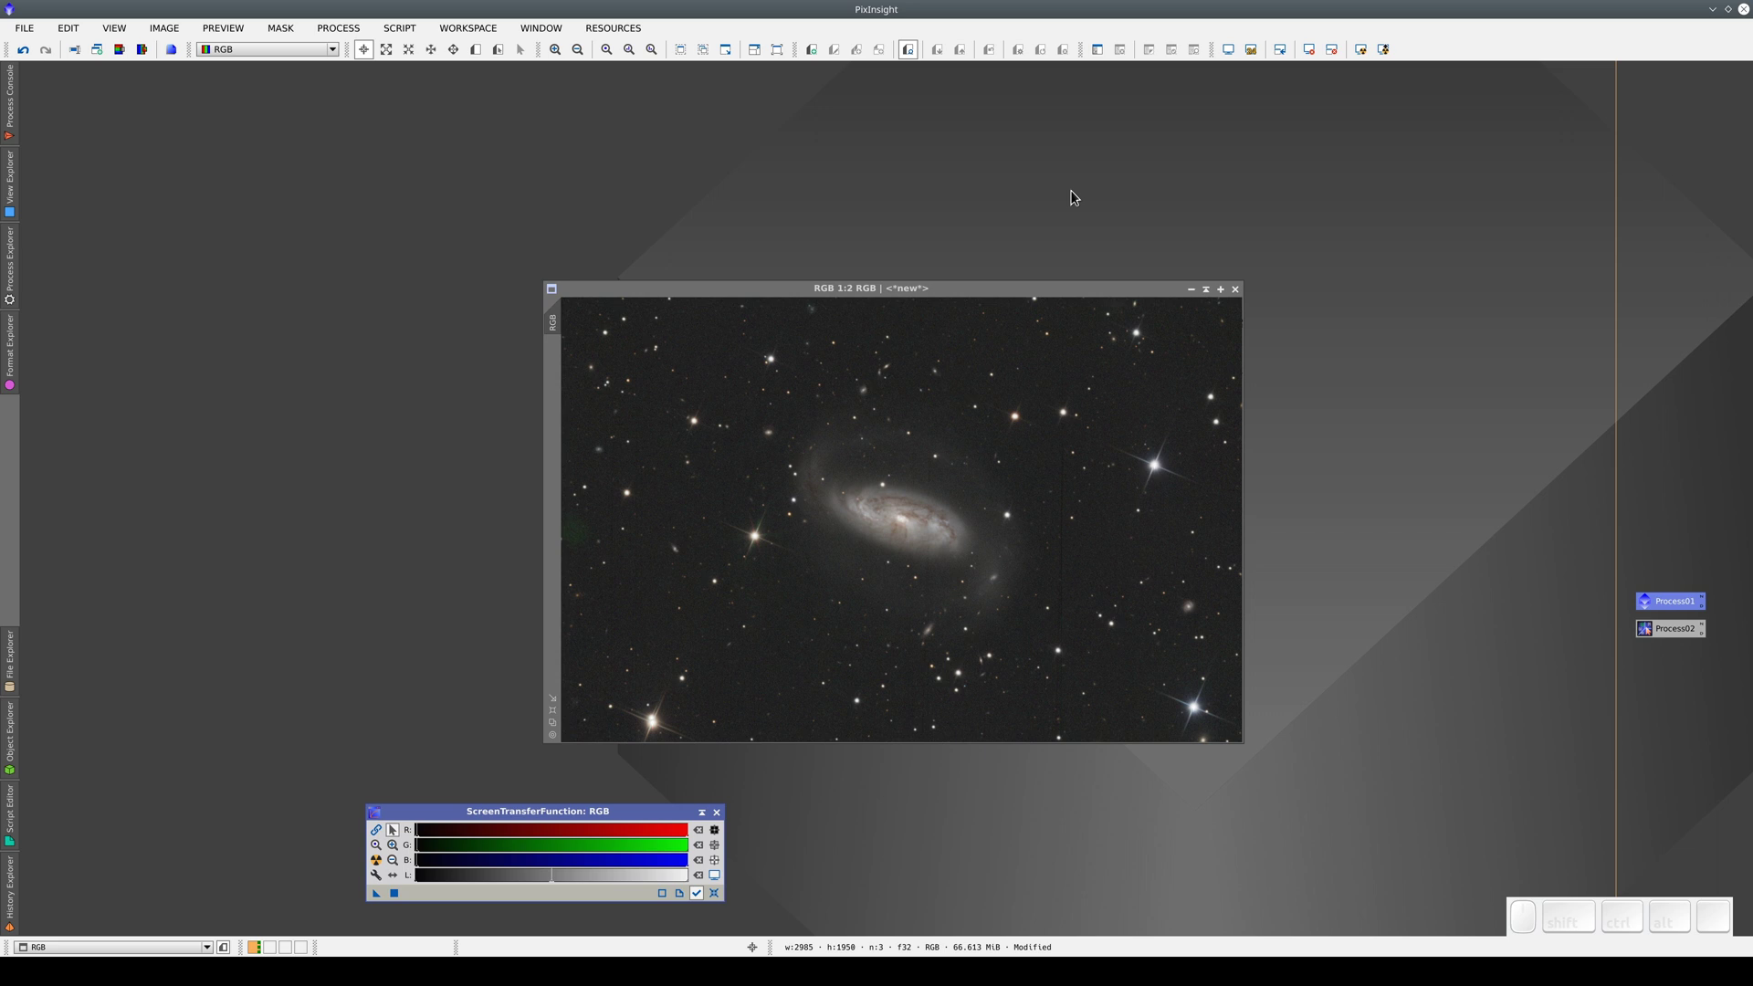